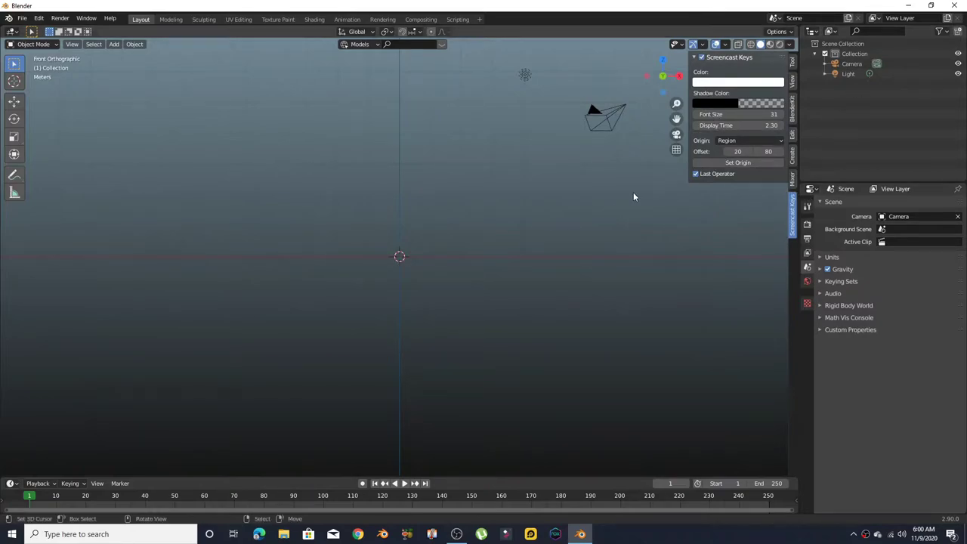
Add a cylinder, stretch it to about 2.87 along Z and rotate it 90° on Y
key(n)
key(shift+a)
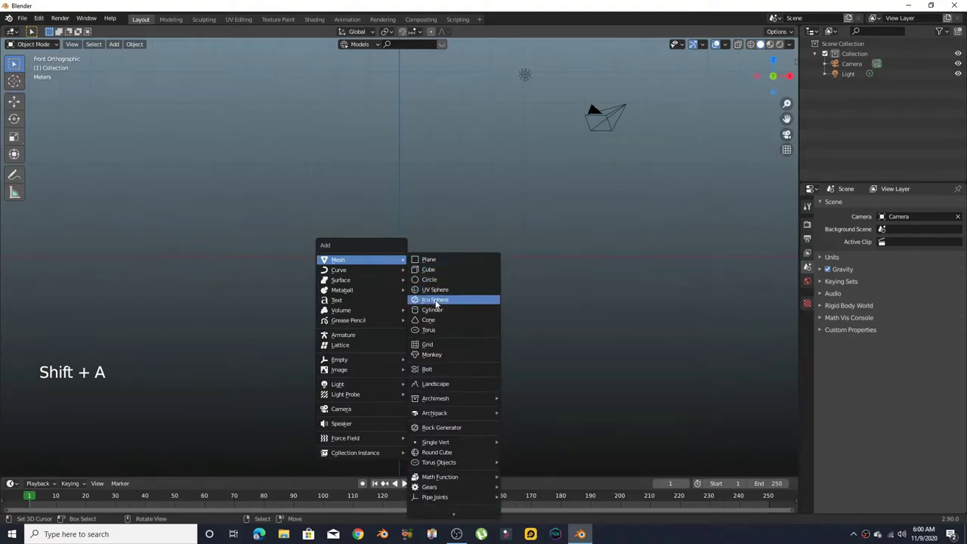
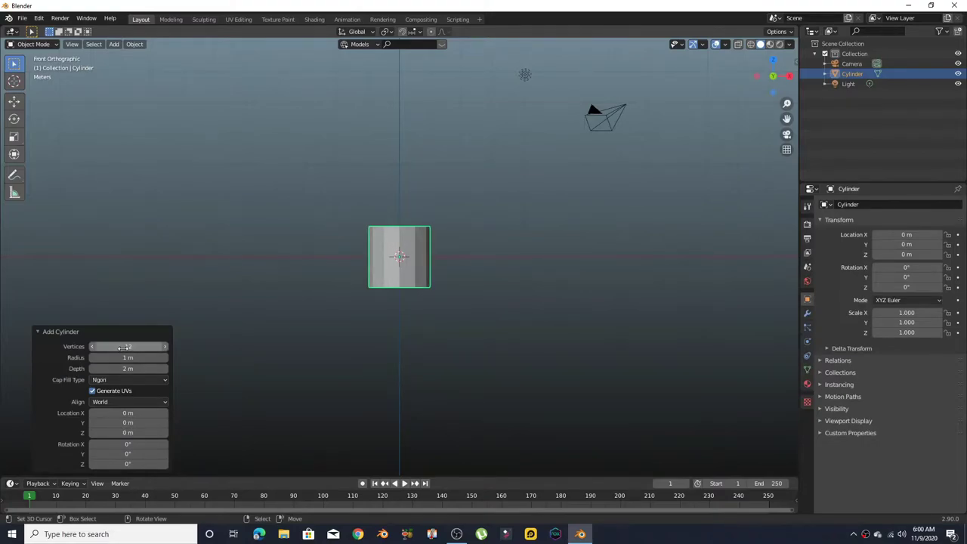
key(s)
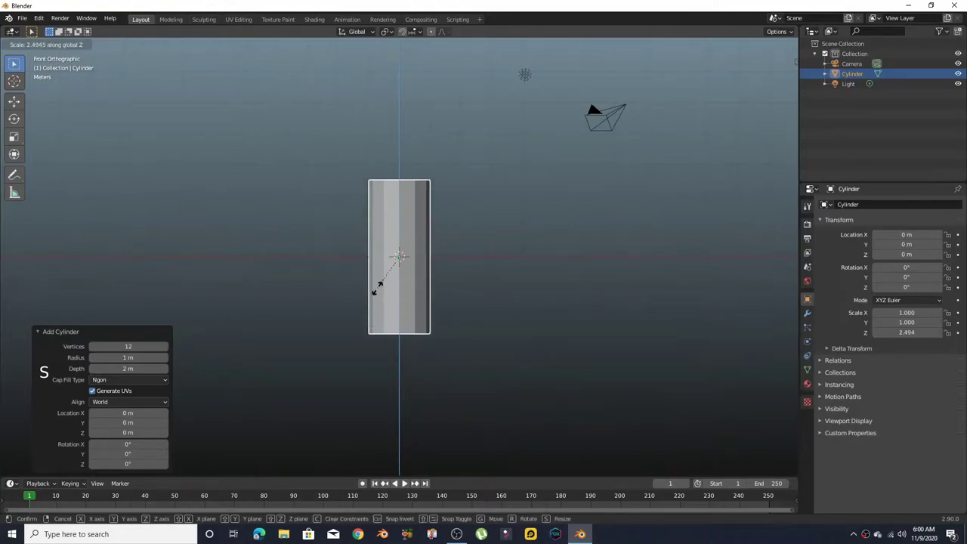
key(r)
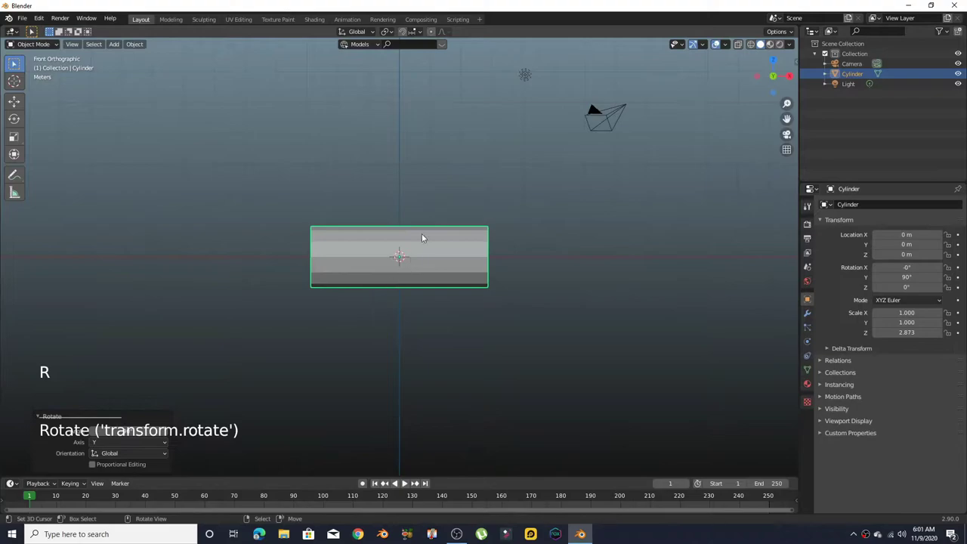
middle_click(427, 232)
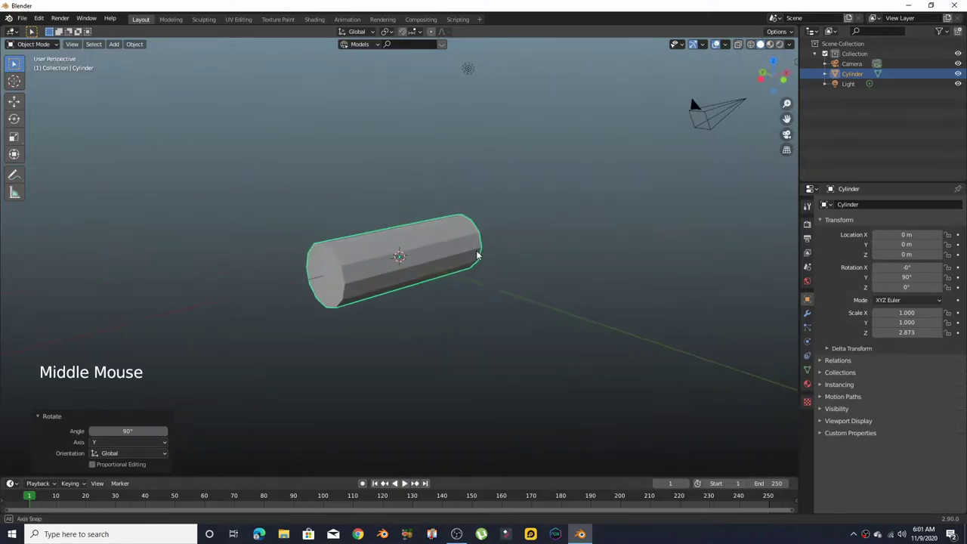
scroll(up, 3)
middle_click(458, 286)
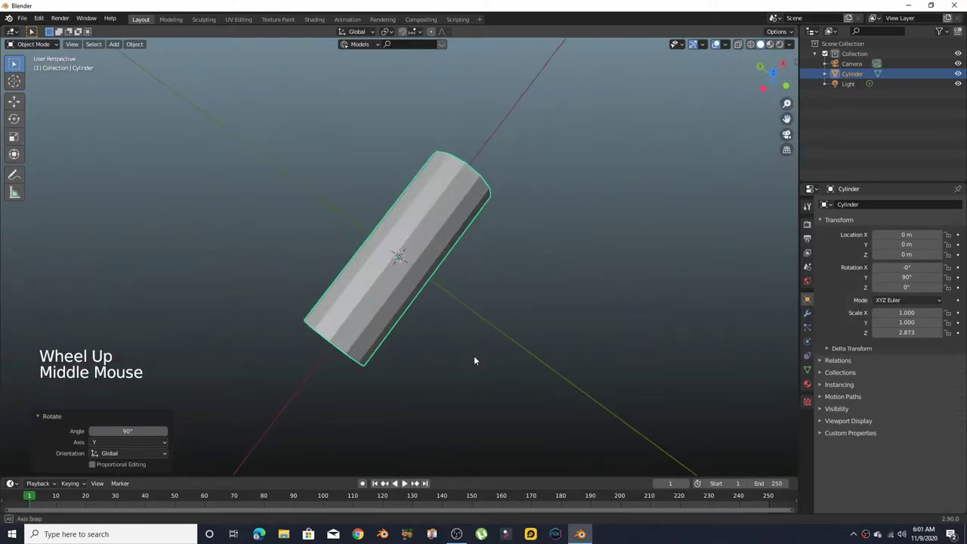
Lengthen the tube to about 4.6, duplicate it and turn the copy 90° on Z
key(s)
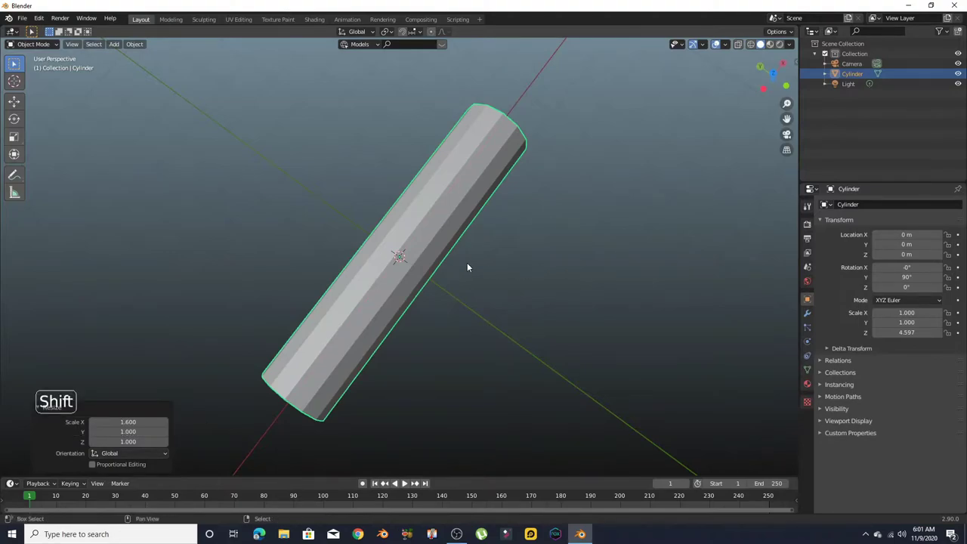
key(shift+d)
key(r)
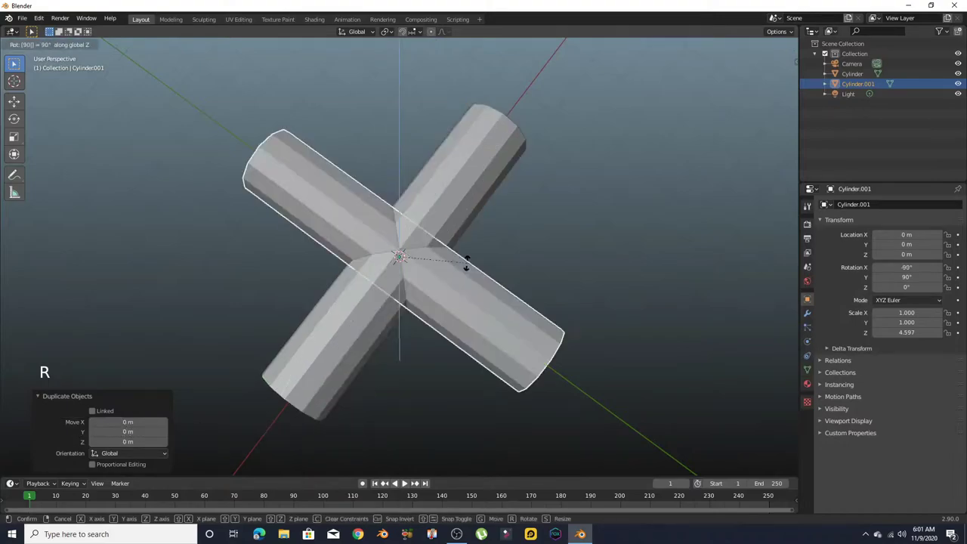
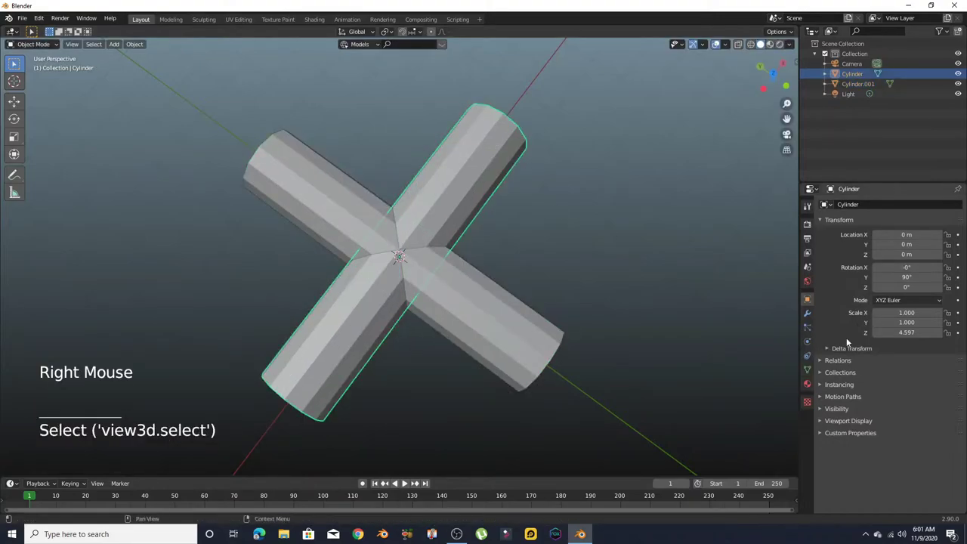
Cut the crossing copy out of the tube with a Boolean Difference on Cylinder.001 and apply it
click(813, 323)
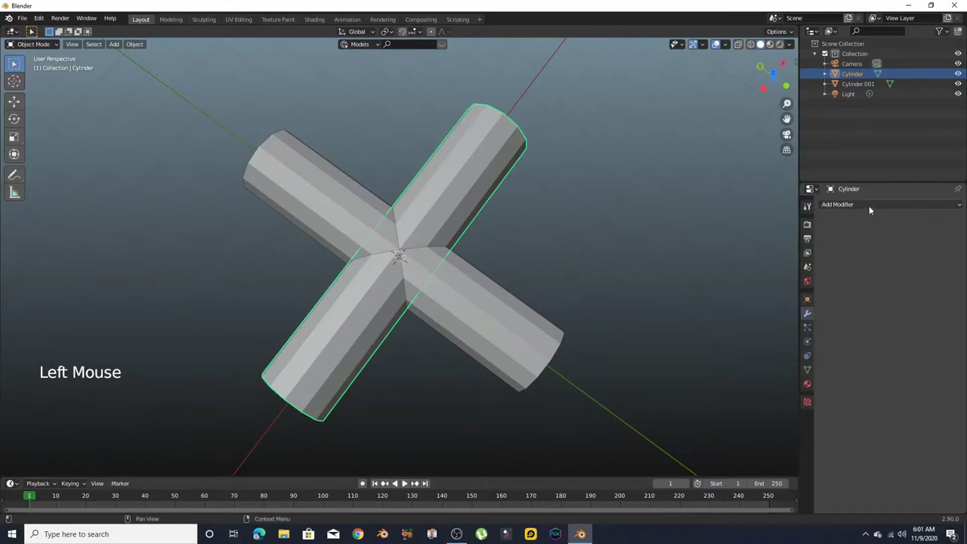
click(870, 210)
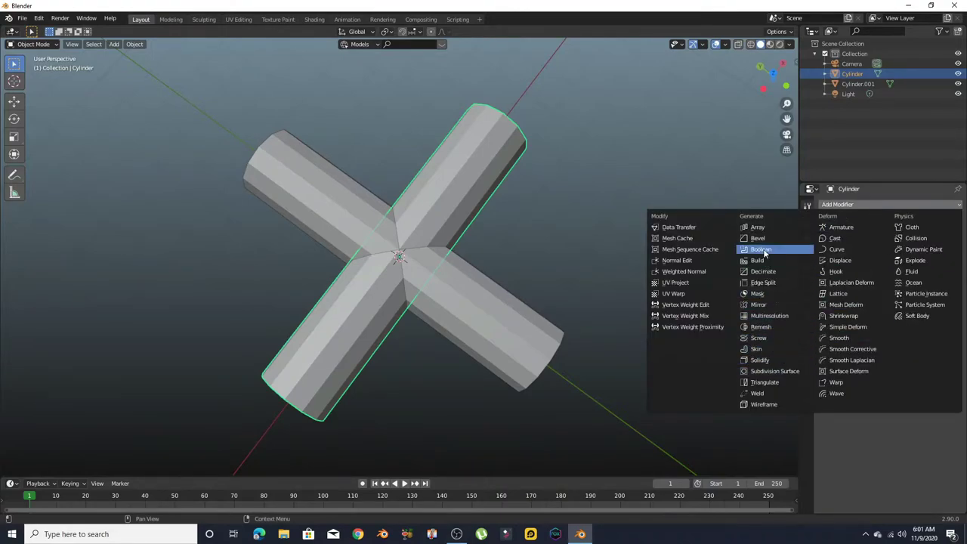
click(947, 251)
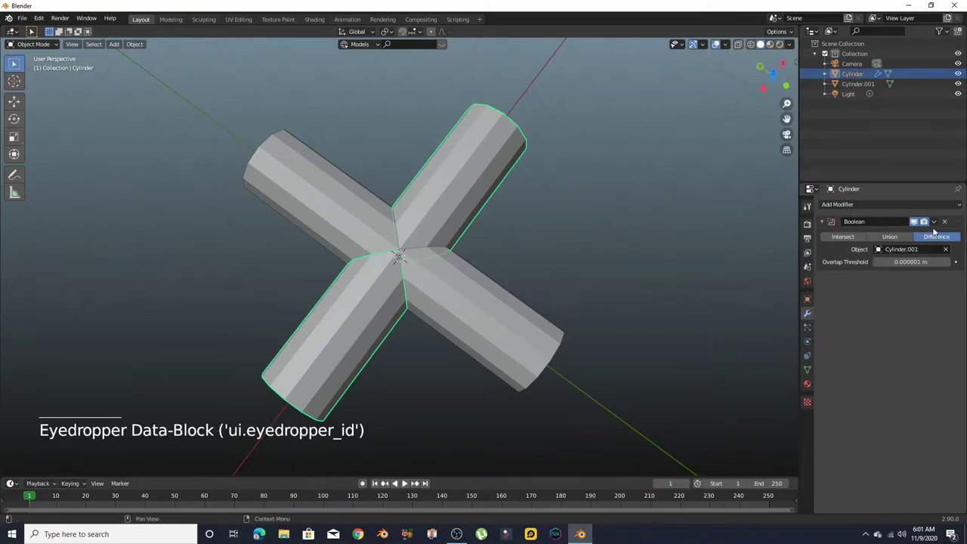
click(934, 226)
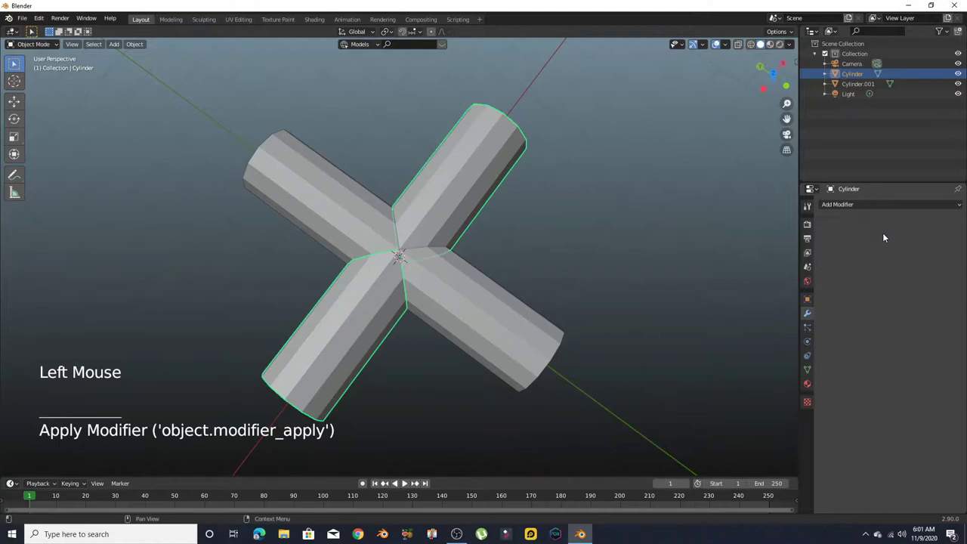
Delete the crossing tube Cylinder.001, leaving the holed tube
right_click(491, 338)
key(x)
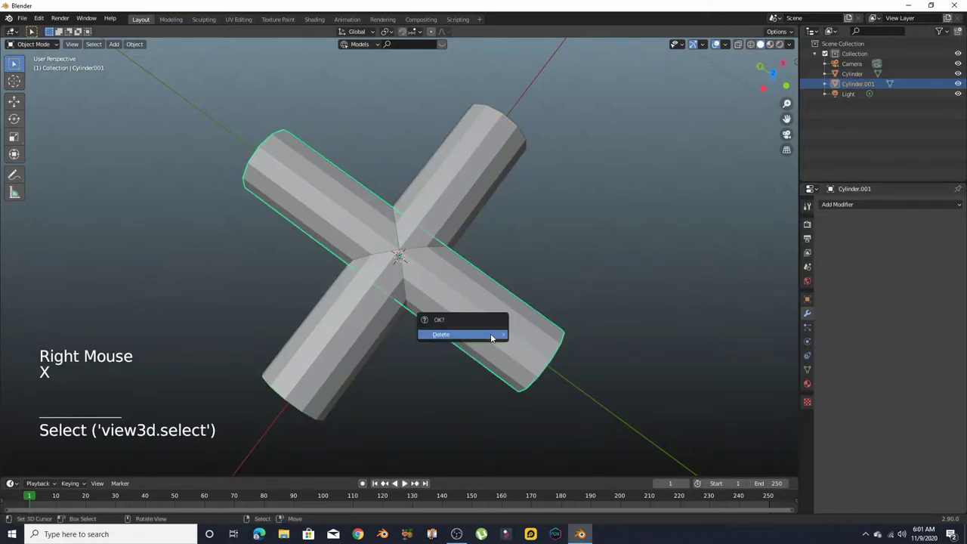
middle_click(548, 343)
right_click(461, 229)
Enter Edit Mode on the holed tube and switch to face selection
key(Tab)
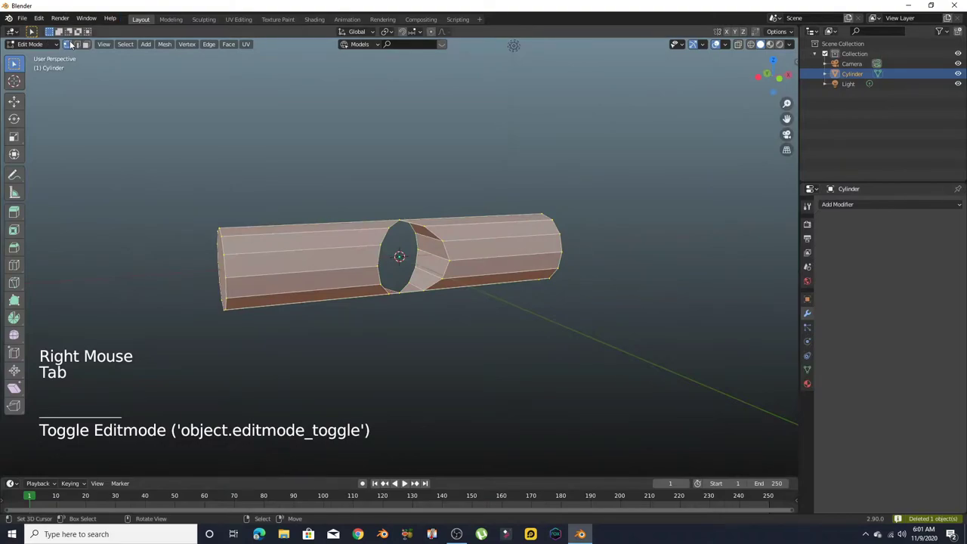
click(89, 44)
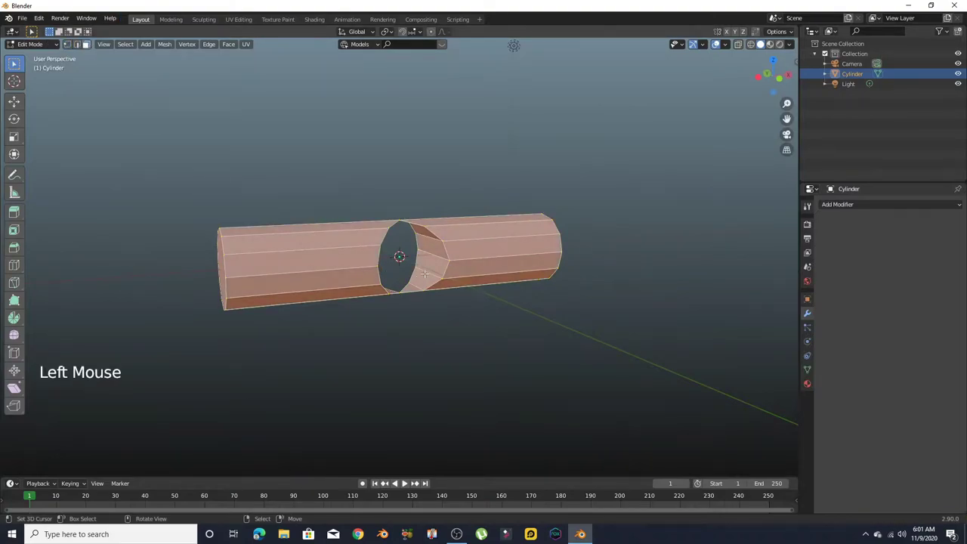
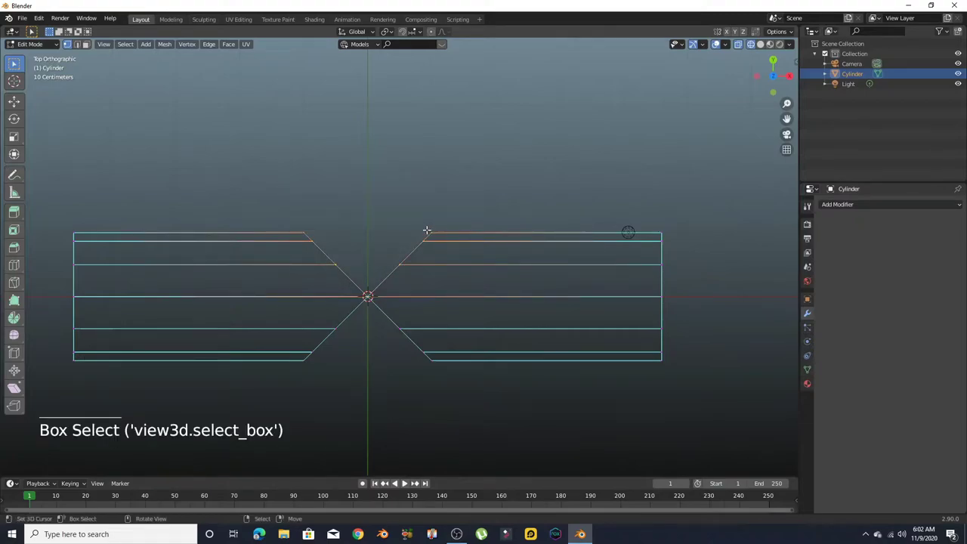
Extrude arms from both side openings along Y with flattened straight ends
key(e)
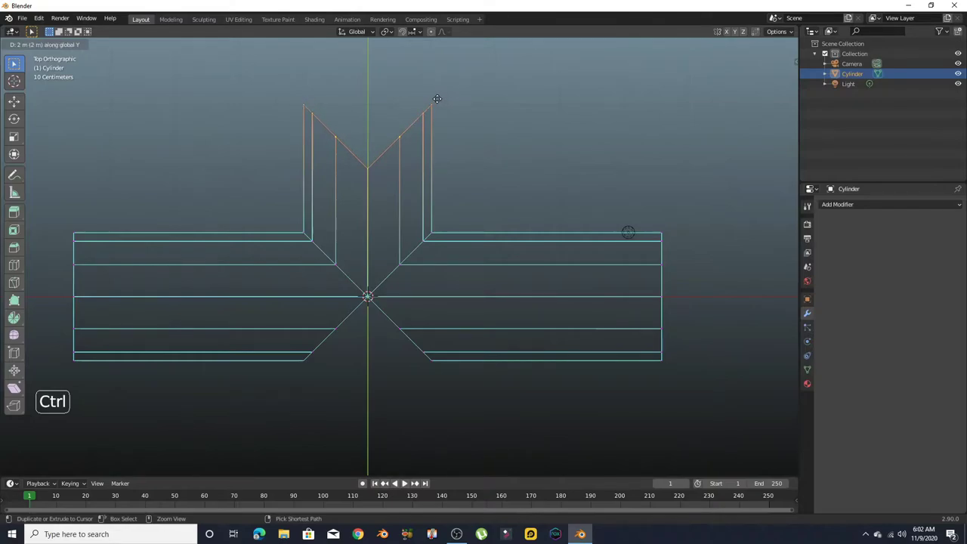
key(s)
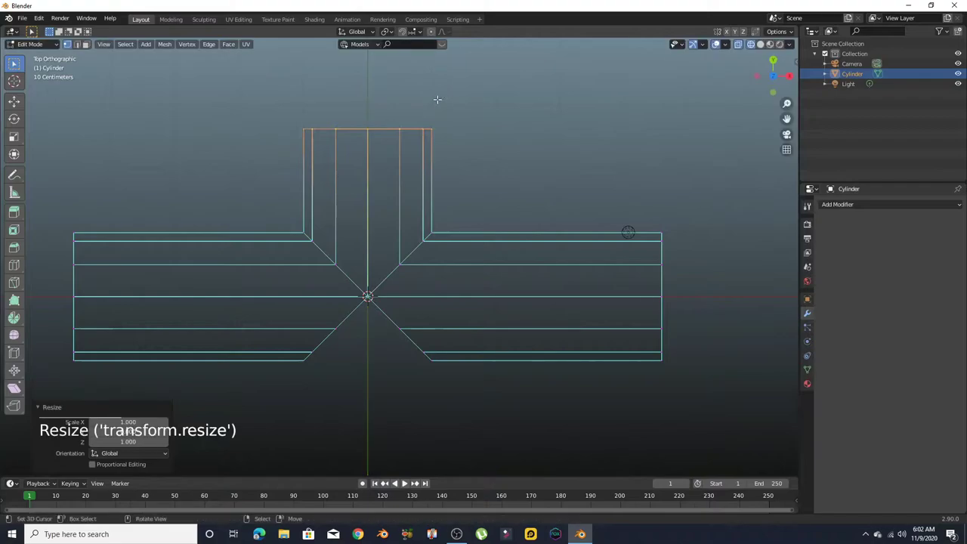
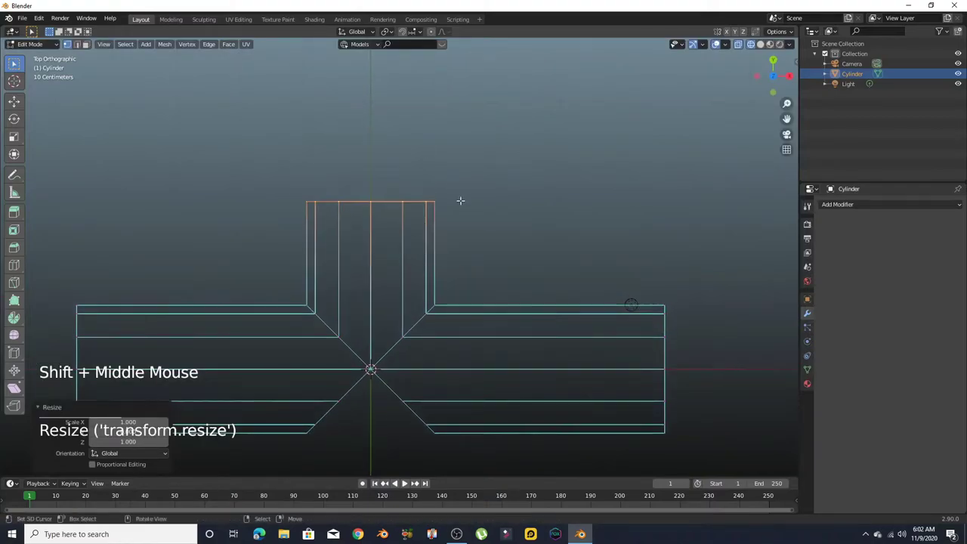
key(g)
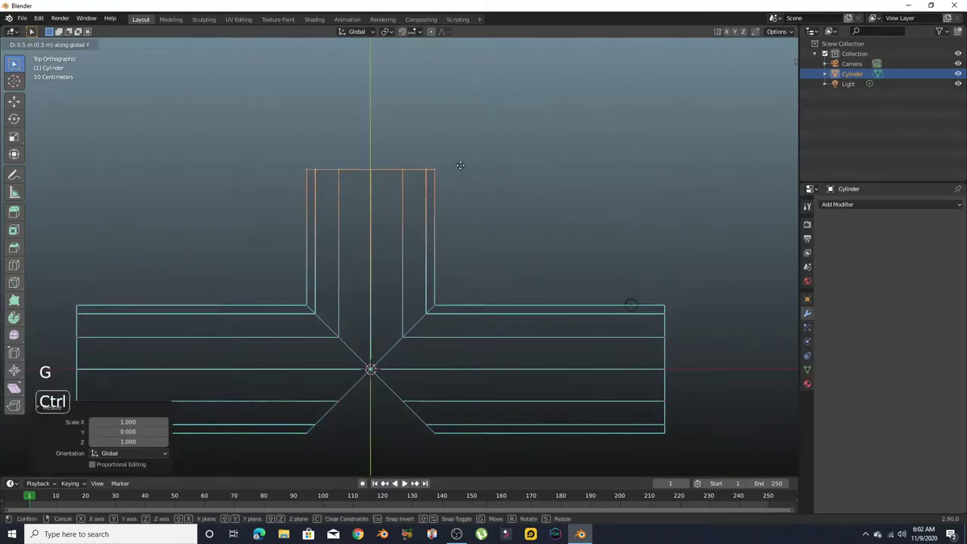
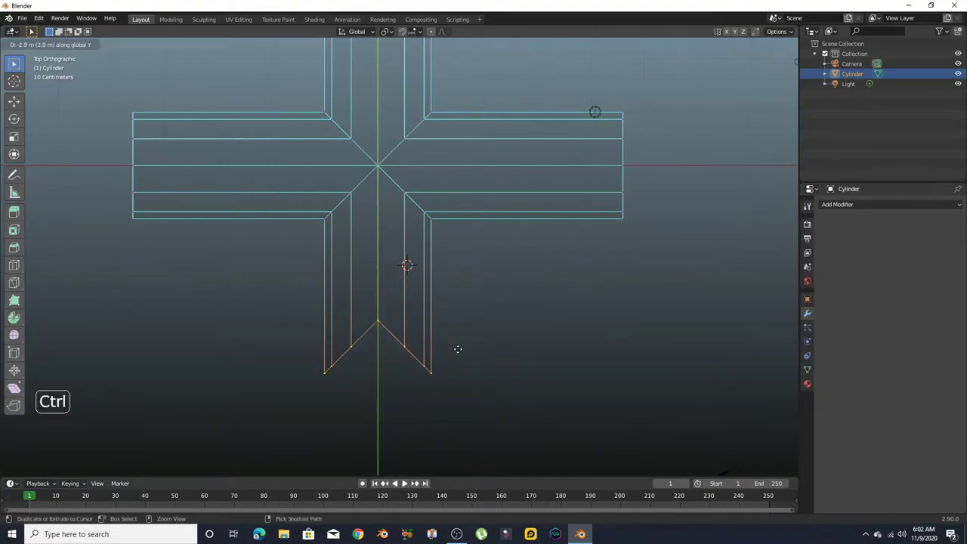
key(s)
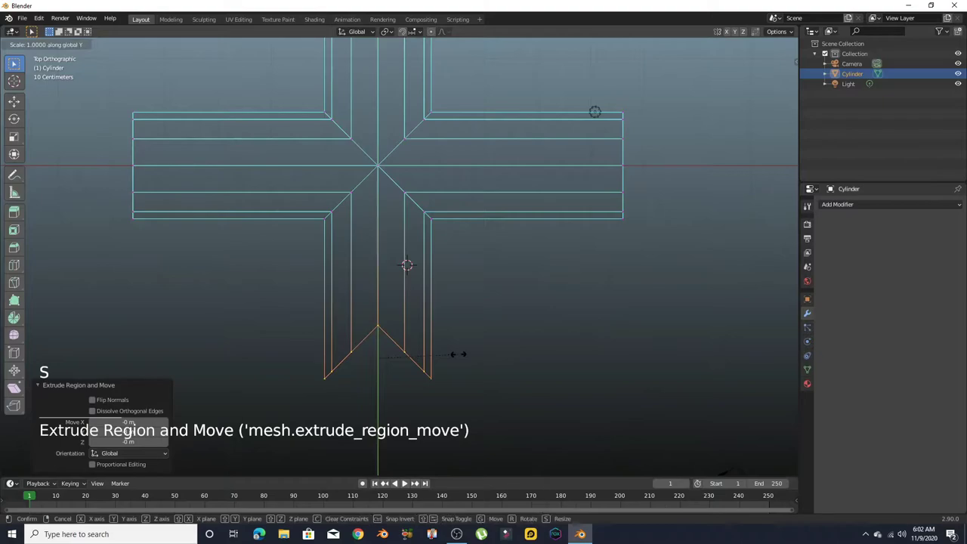
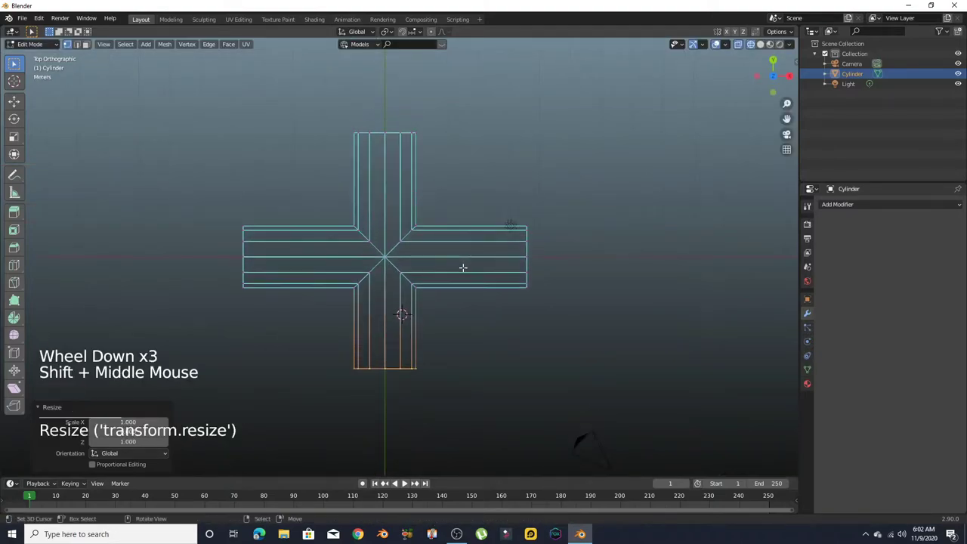
Pull one arm's end about 1 m further out along Y
key(g)
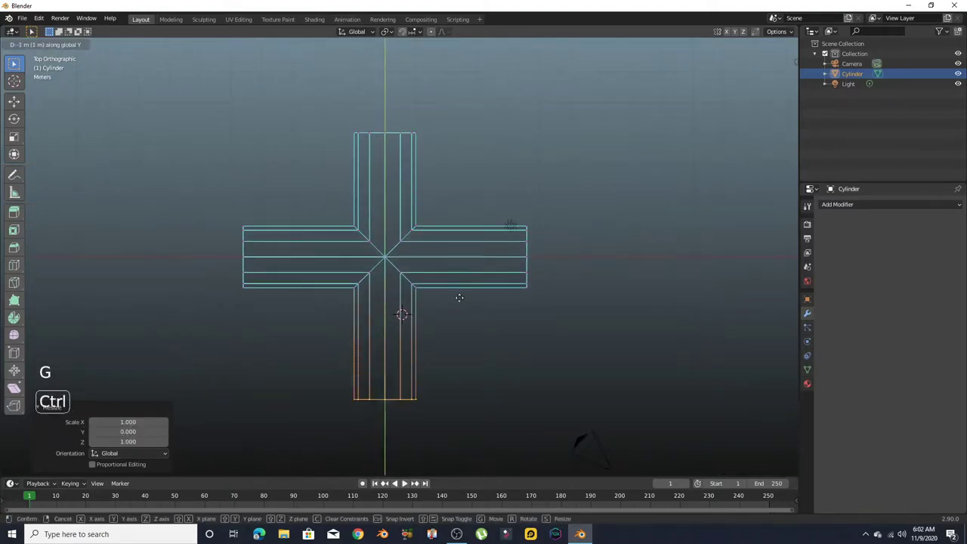
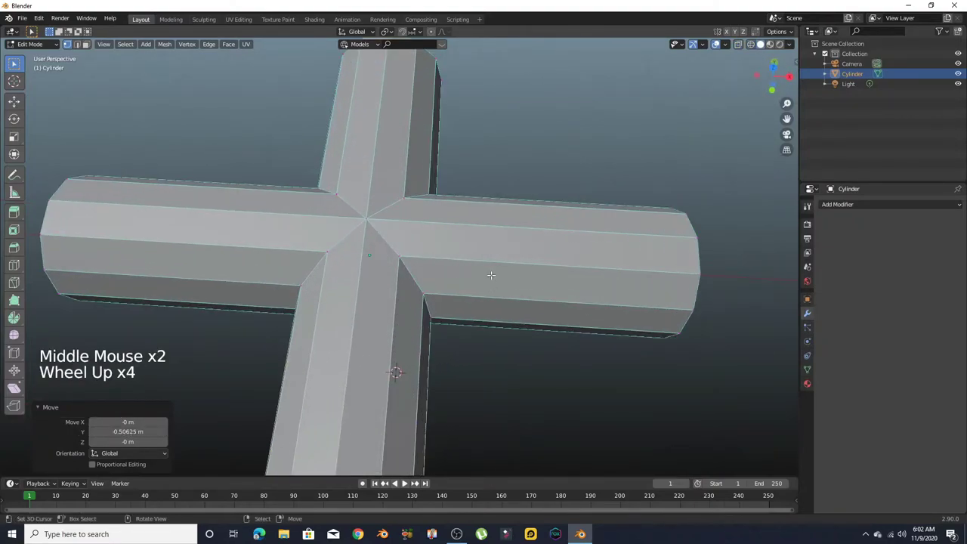
Add loop cuts on the arms and slide them toward the central junction corners
key(ctrl+r)
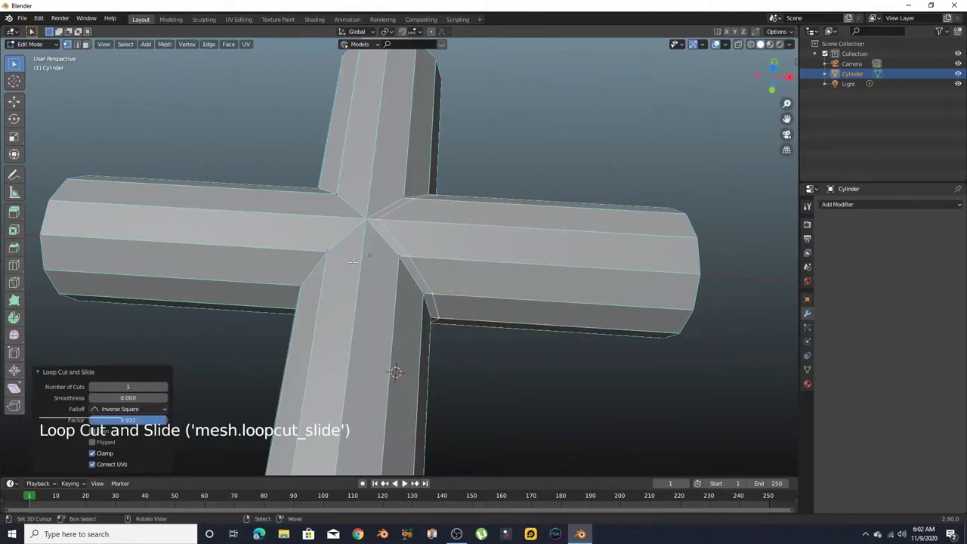
key(ctrl+r)
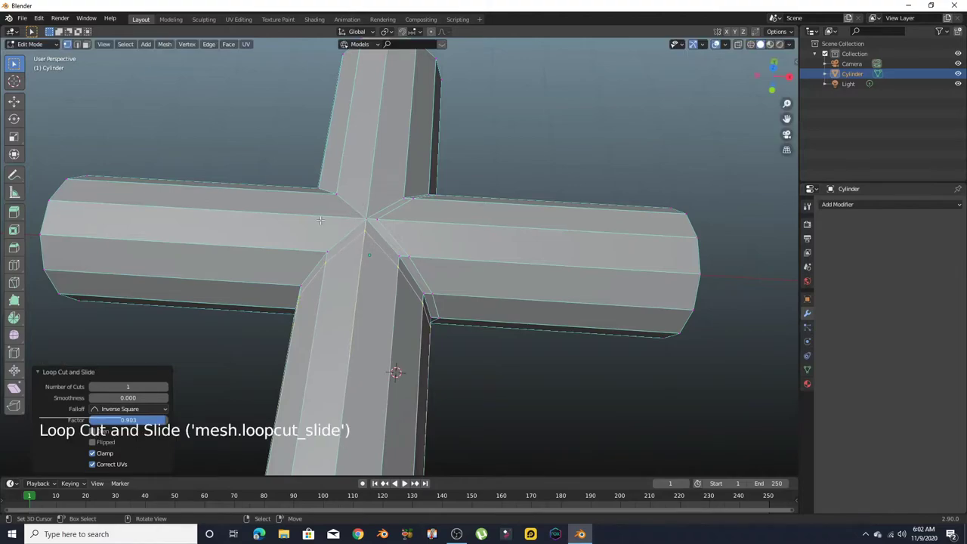
key(ctrl+r)
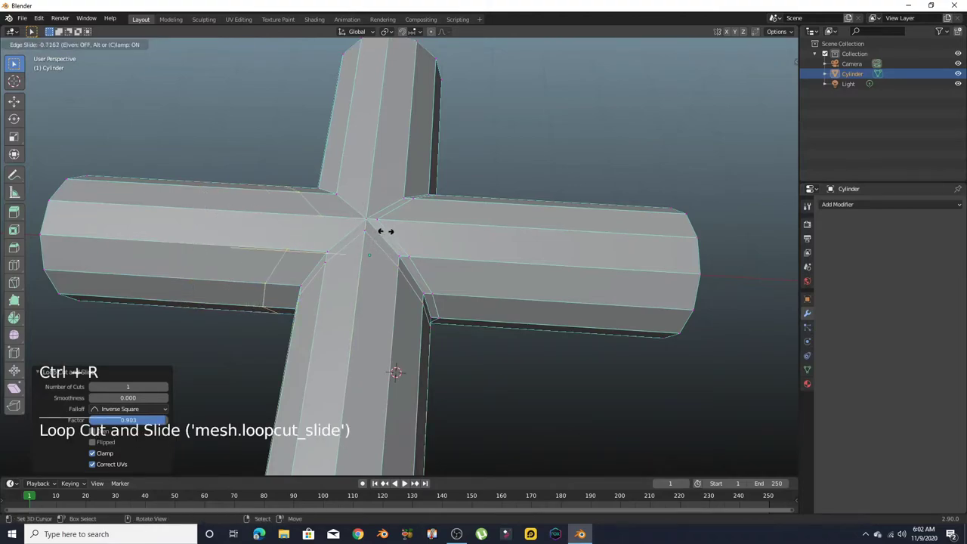
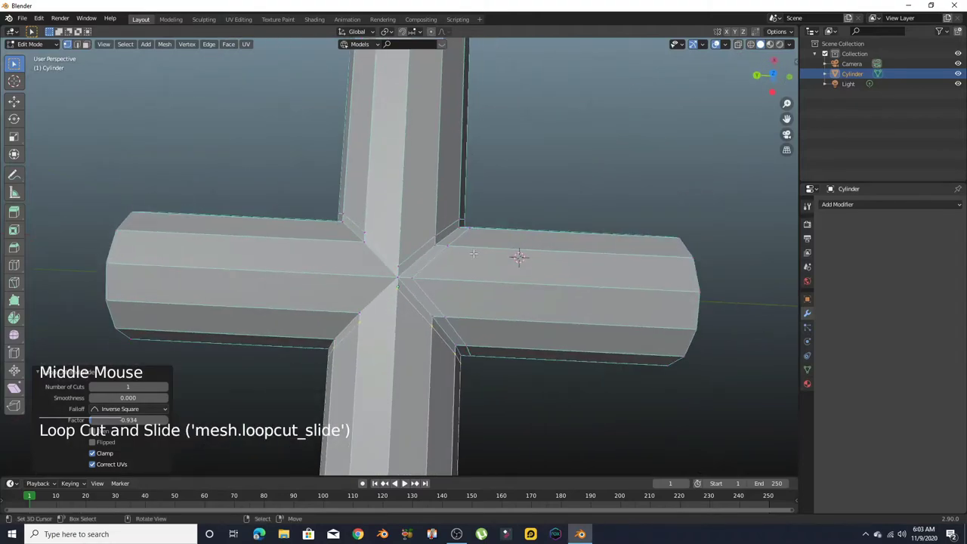
key(ctrl+r)
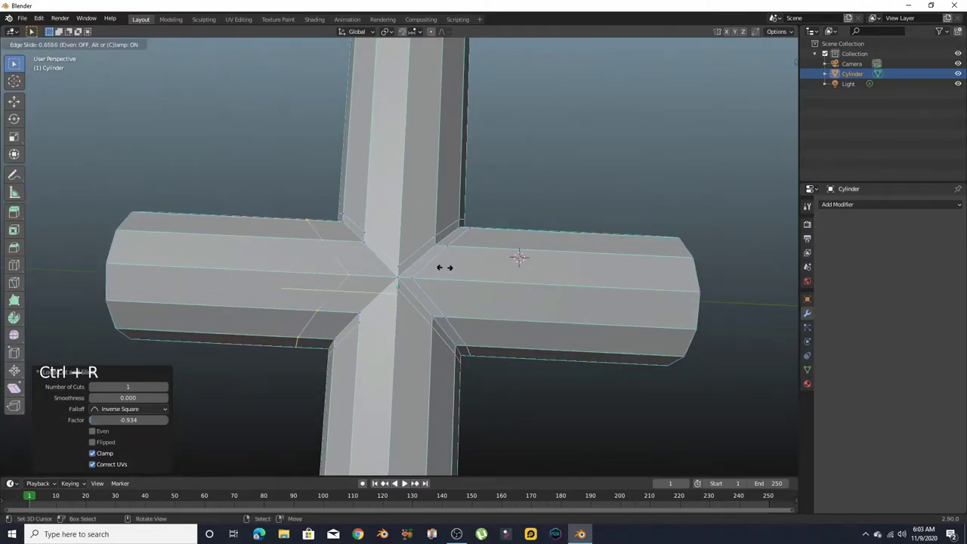
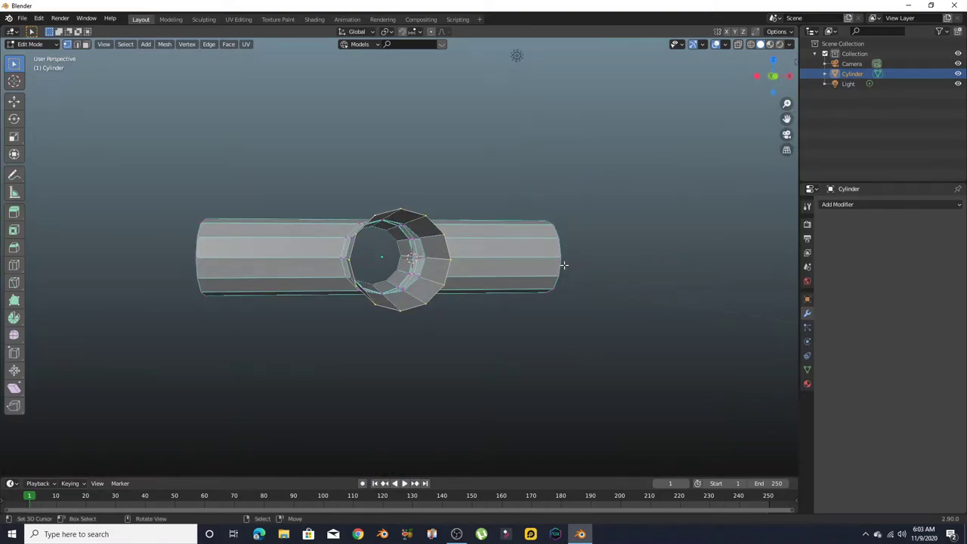
Extrude an arm's end rim and scale it up to 1.5 into a collar
key(e)
key(s)
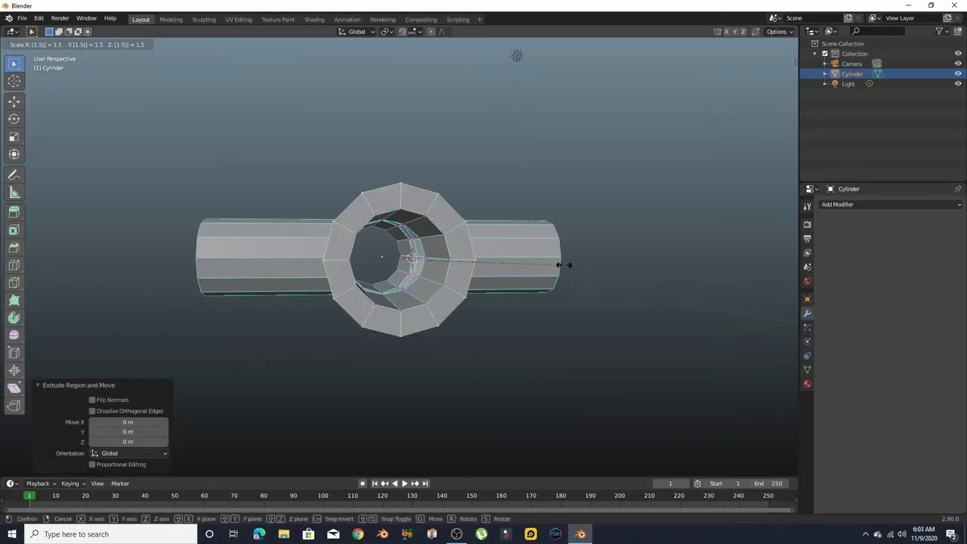
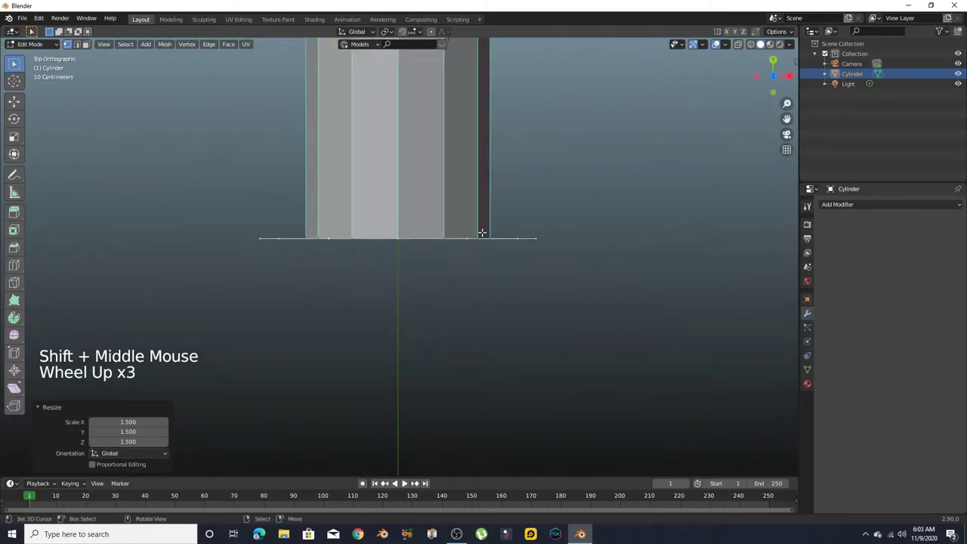
Extend the upper arm along Y, extrude its end rim and widen it into a flange
key(e)
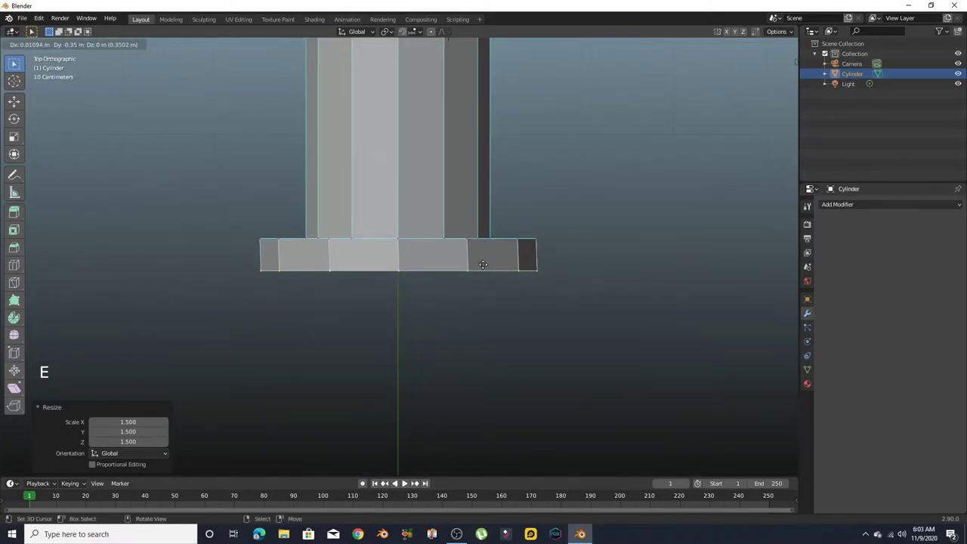
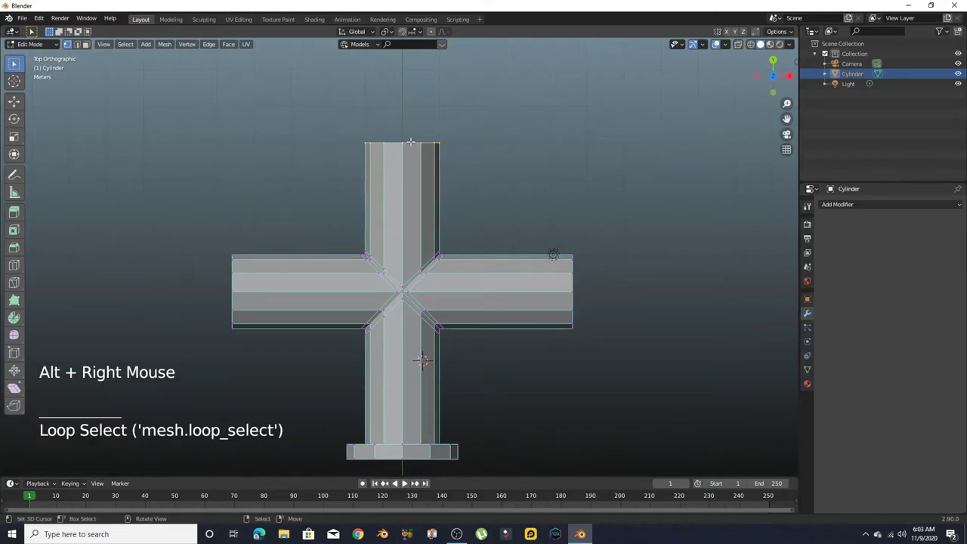
key(e)
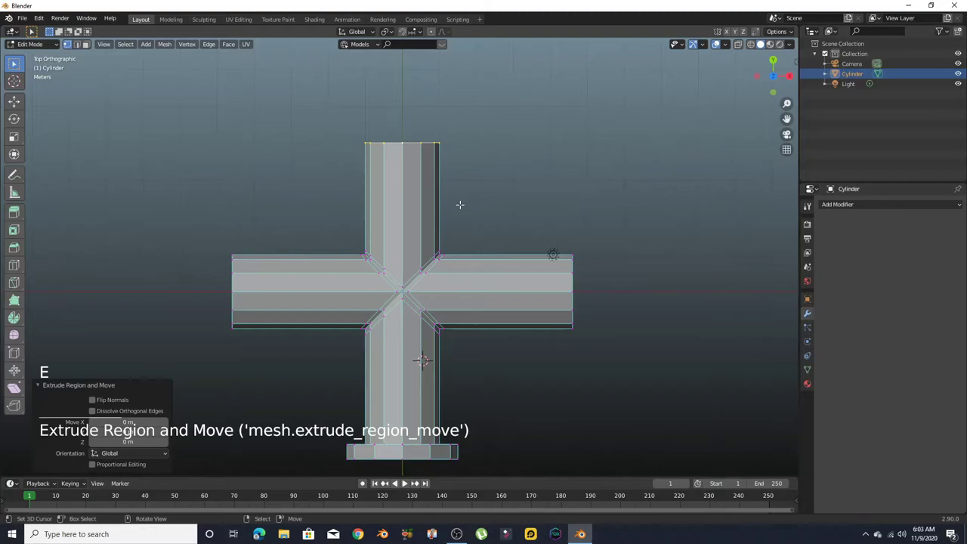
key(s)
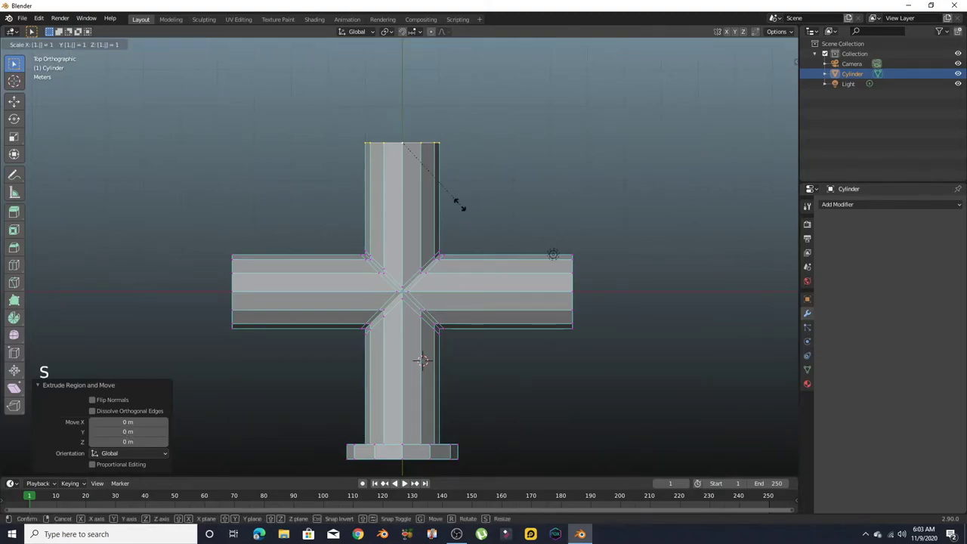
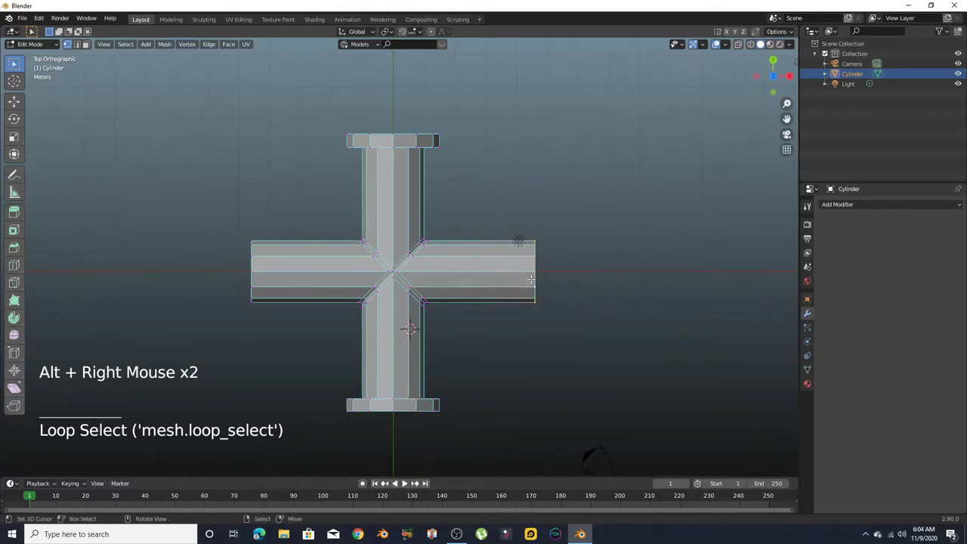
Extrude and enlarge the right arm's end rim into a flange and push it out along X
key(e)
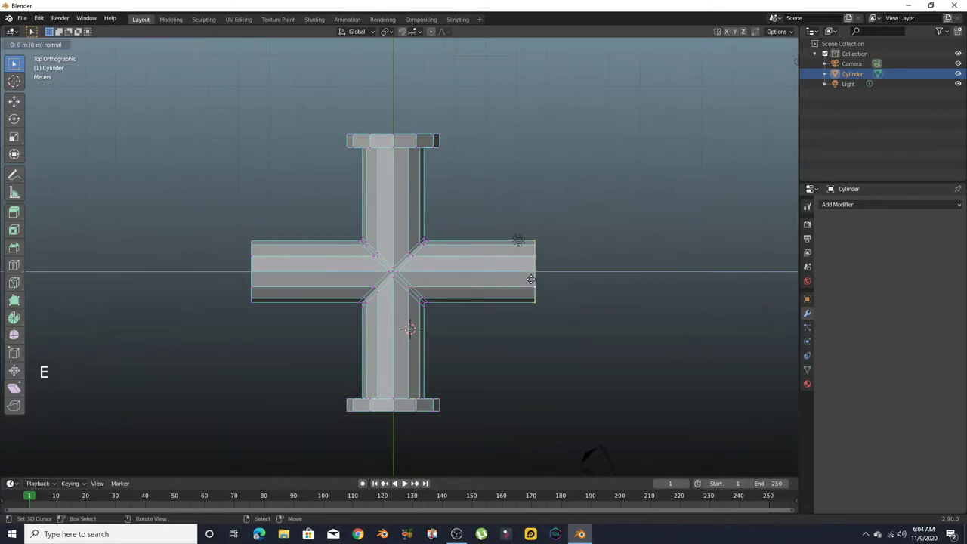
key(s)
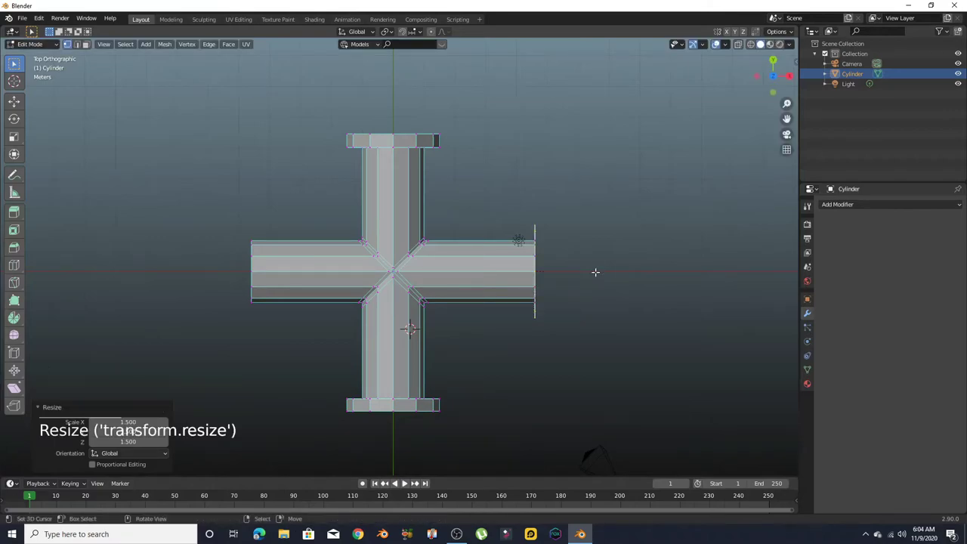
key(e)
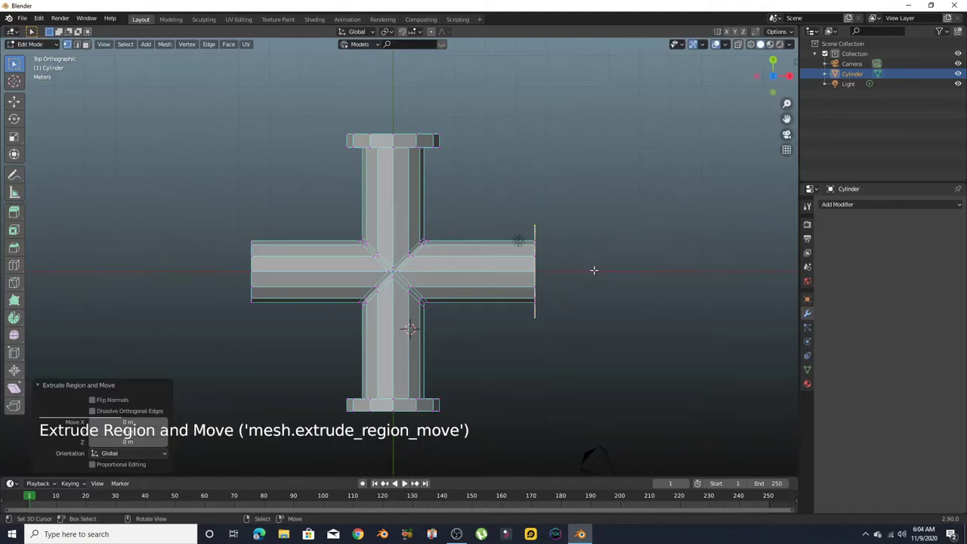
key(g)
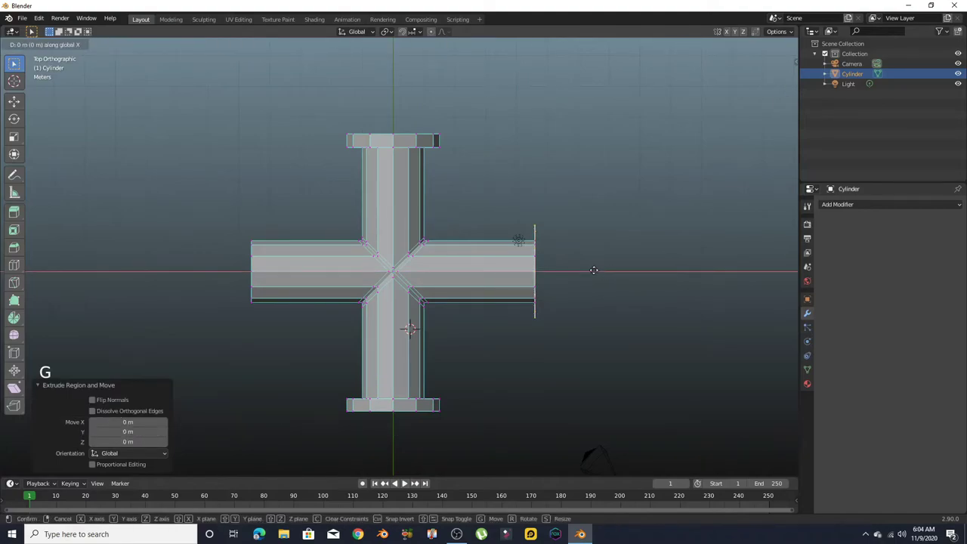
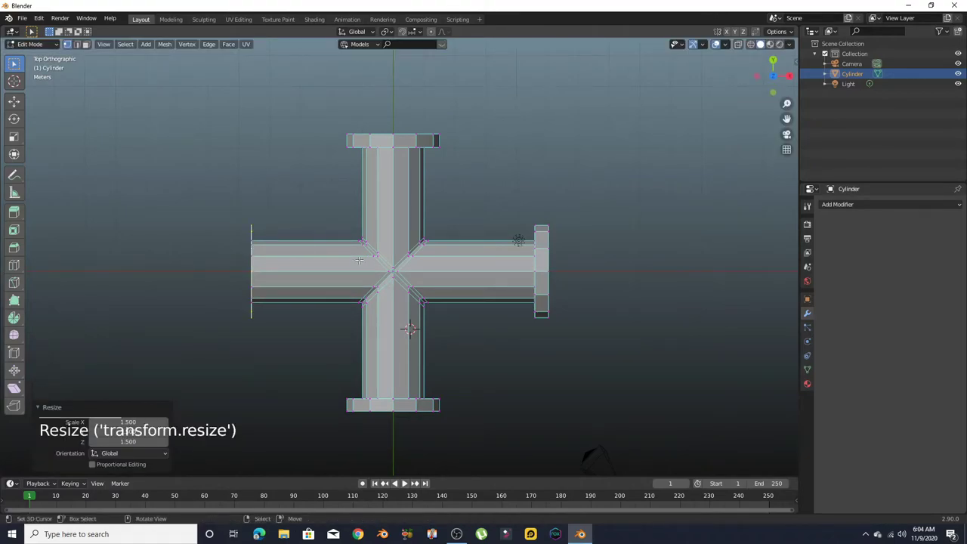
Extrude and enlarge the left arm's end rim and move it about 0.33 m along X
key(e)
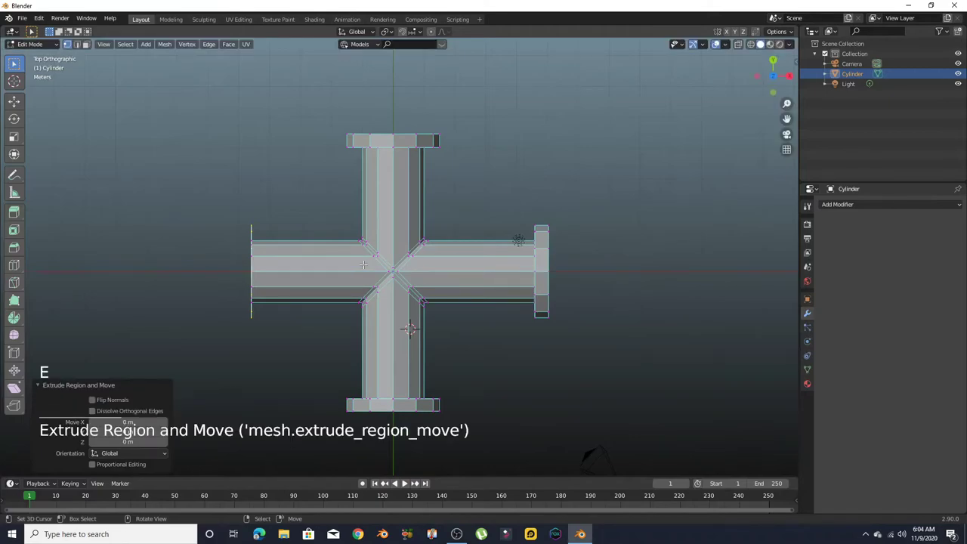
key(s)
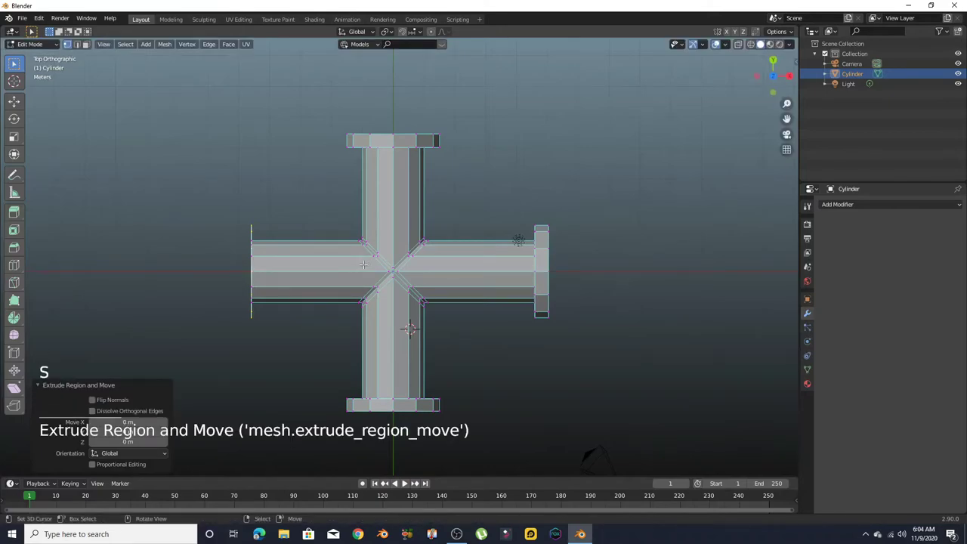
key(g)
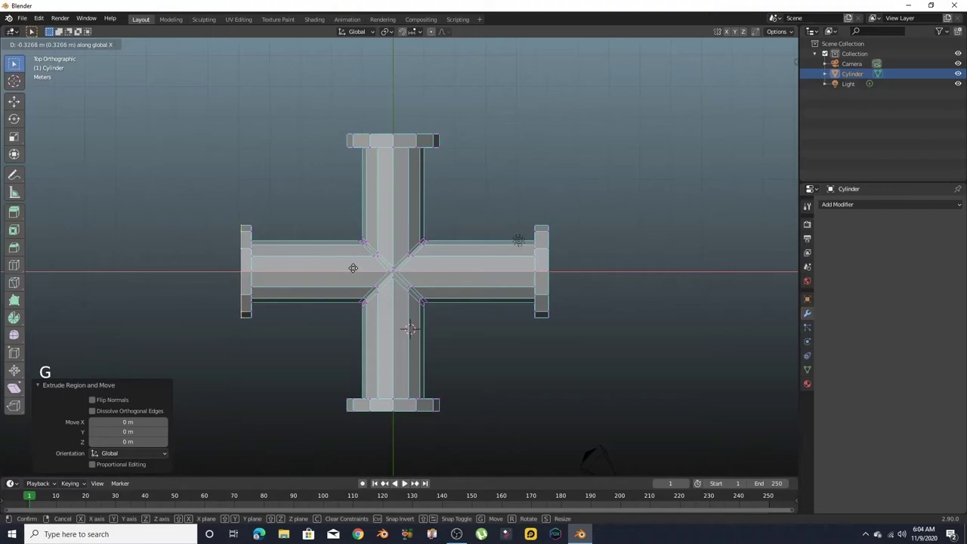
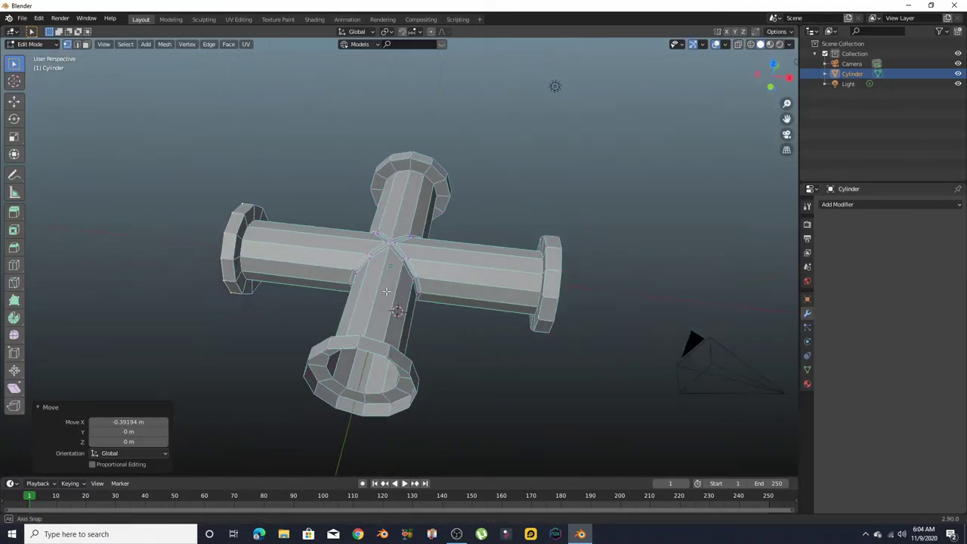
Bevel the selected flange edge loops on all four arm ends, about 0.044 m wide
scroll(up, 3)
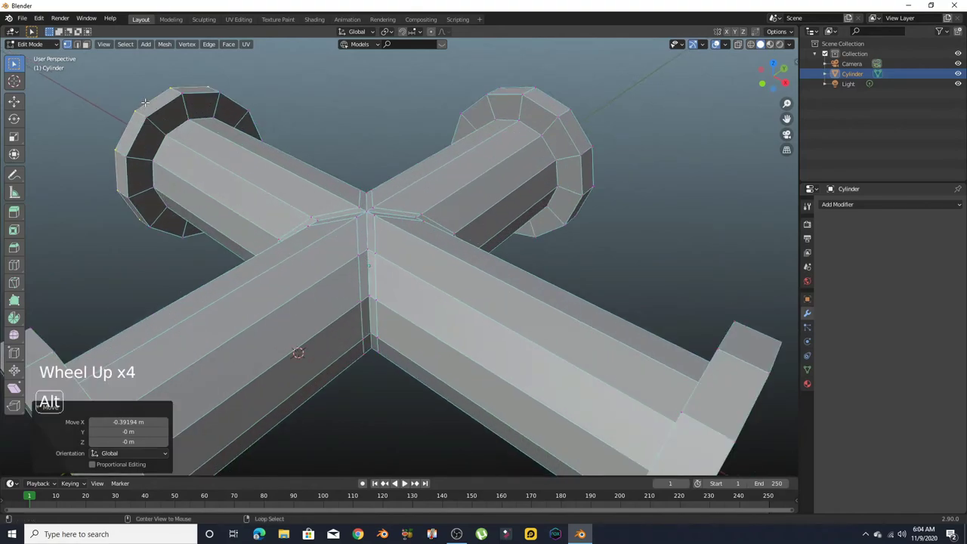
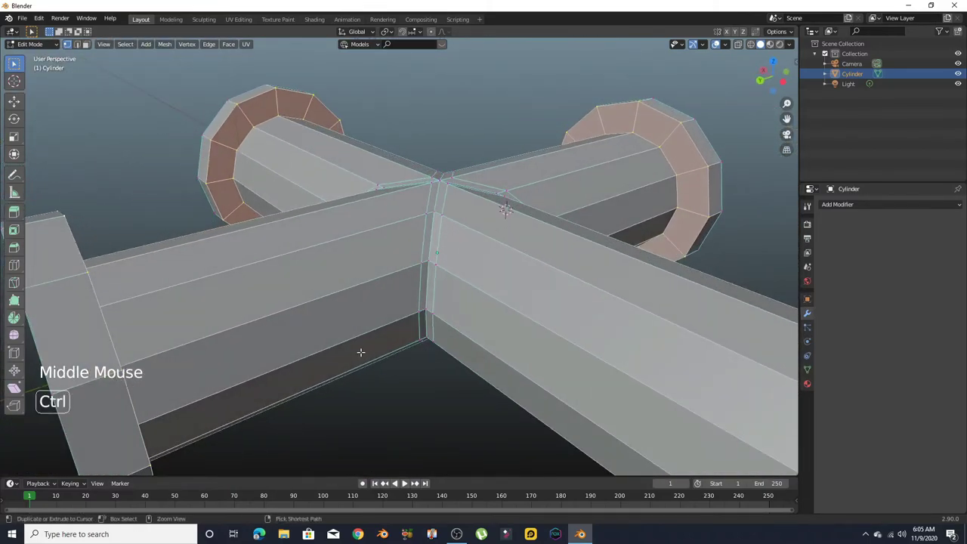
key(ctrl+b)
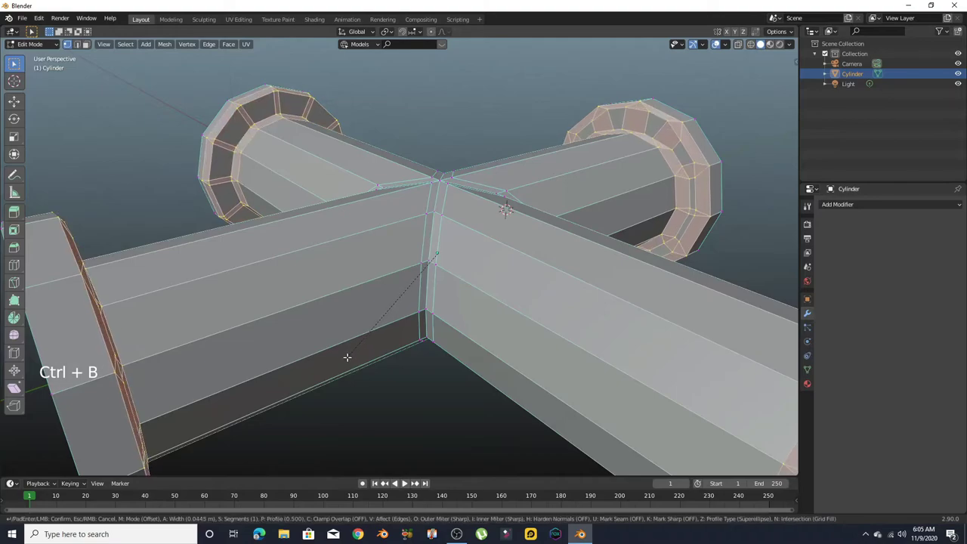
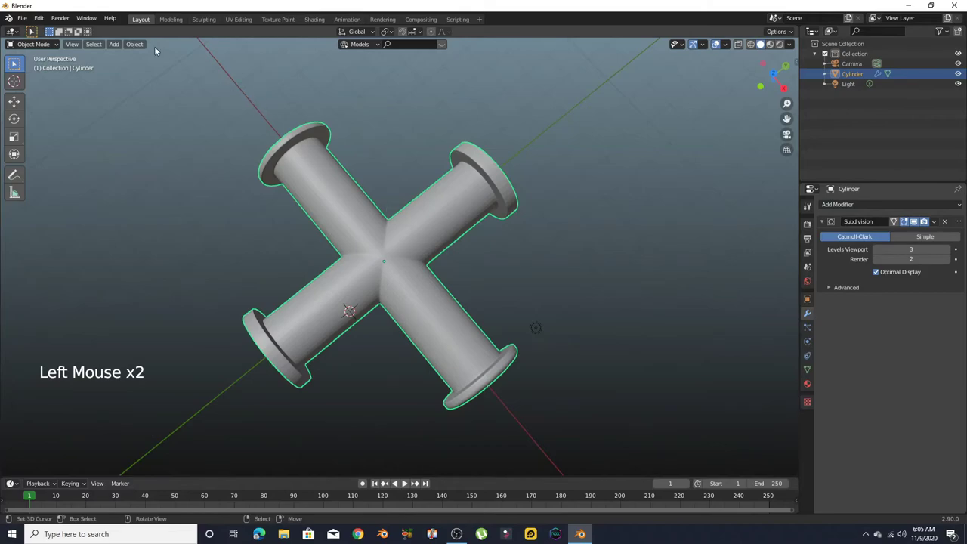
Shade the fitting smooth and orbit around it to check the rounded flanges
click(145, 47)
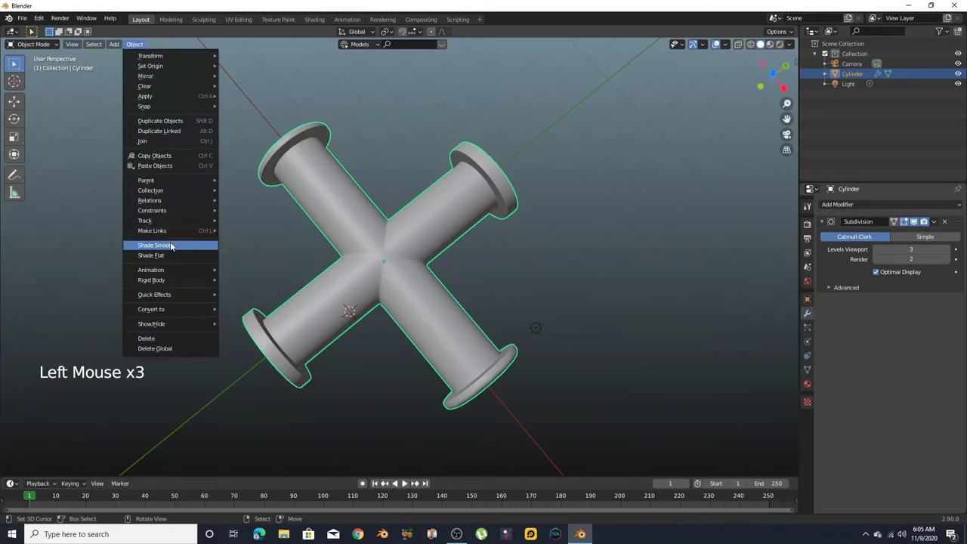
middle_click(339, 282)
scroll(up, 3)
middle_click(355, 245)
scroll(down, 3)
middle_click(625, 238)
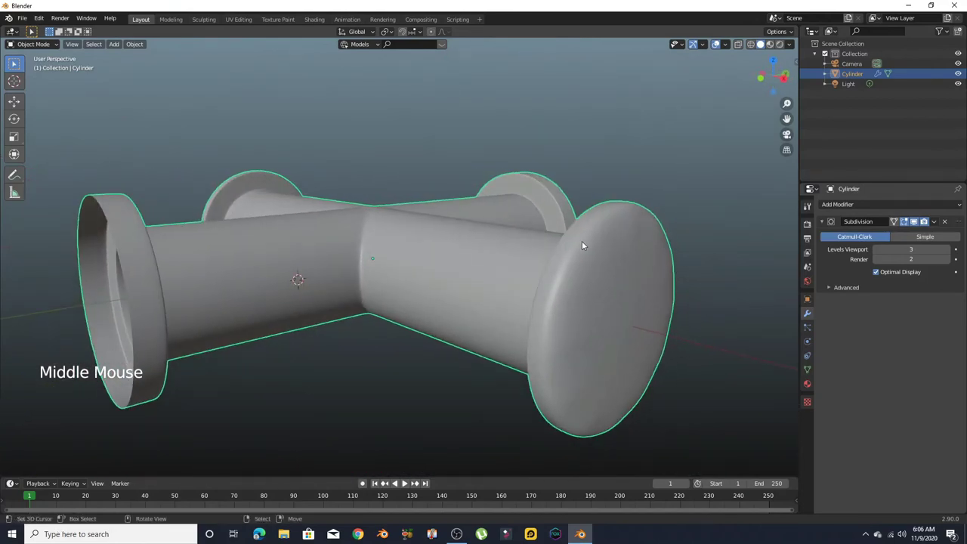
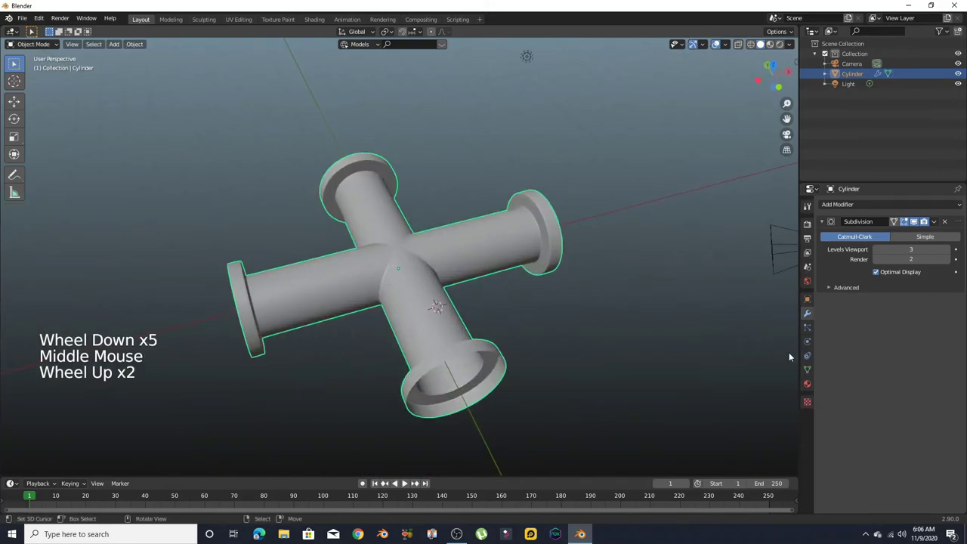
Add a trial Solidify modifier, adjust Thickness and Offset, and inspect the wall thickness
click(810, 375)
click(832, 375)
click(881, 398)
click(811, 316)
click(866, 206)
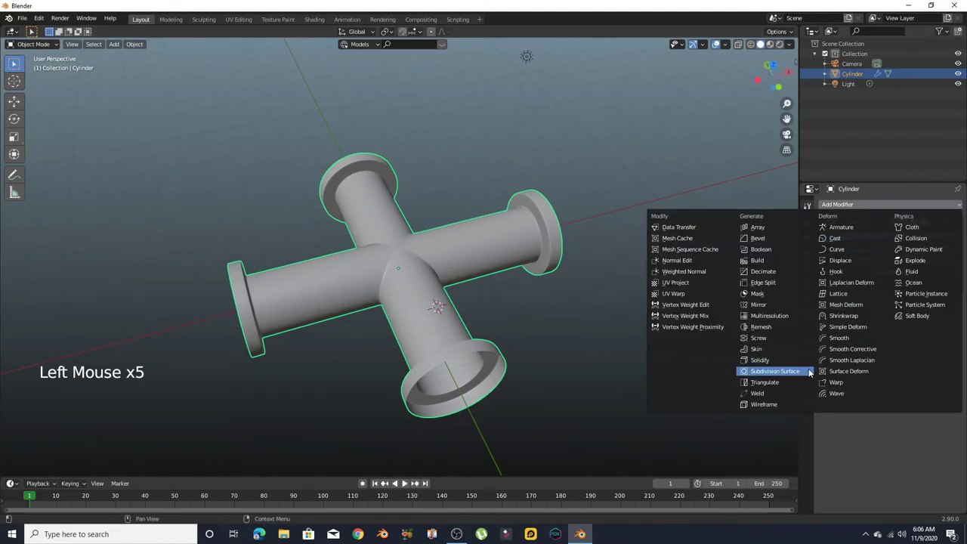
middle_click(540, 342)
scroll(up, 3)
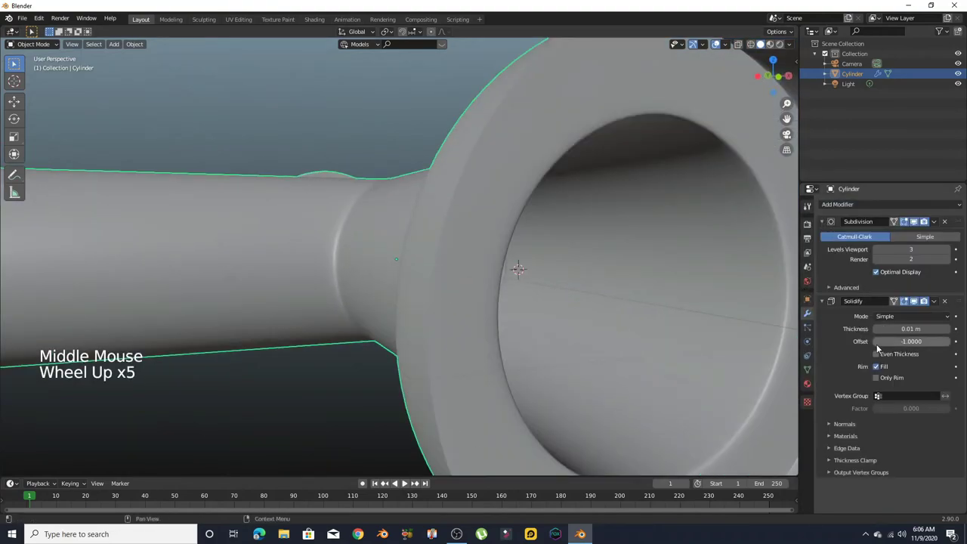
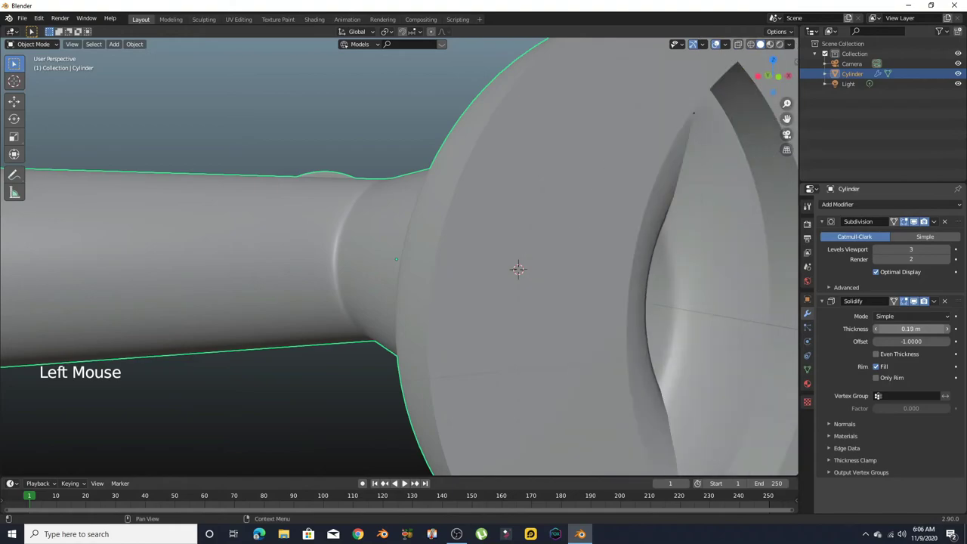
scroll(down, 3)
scroll(up, 3)
middle_click(660, 356)
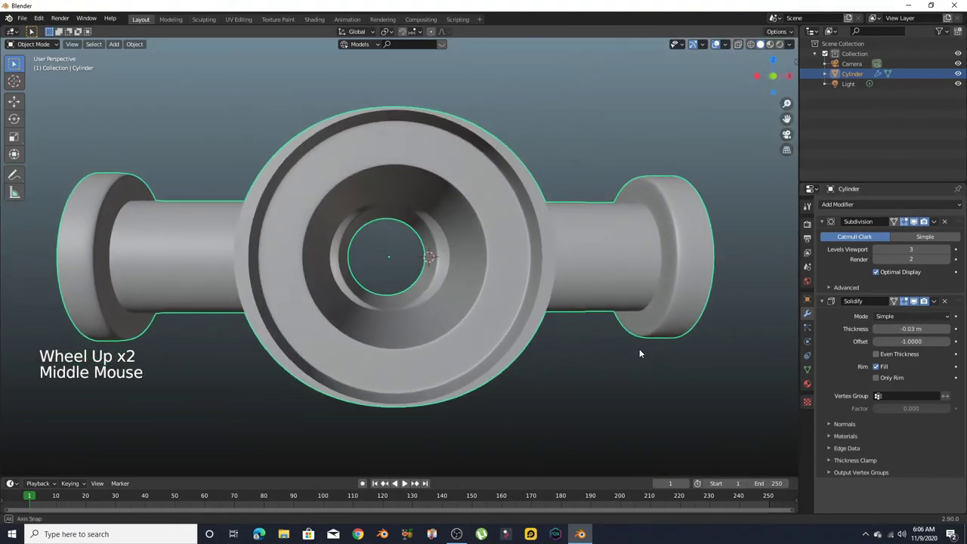
middle_click(642, 353)
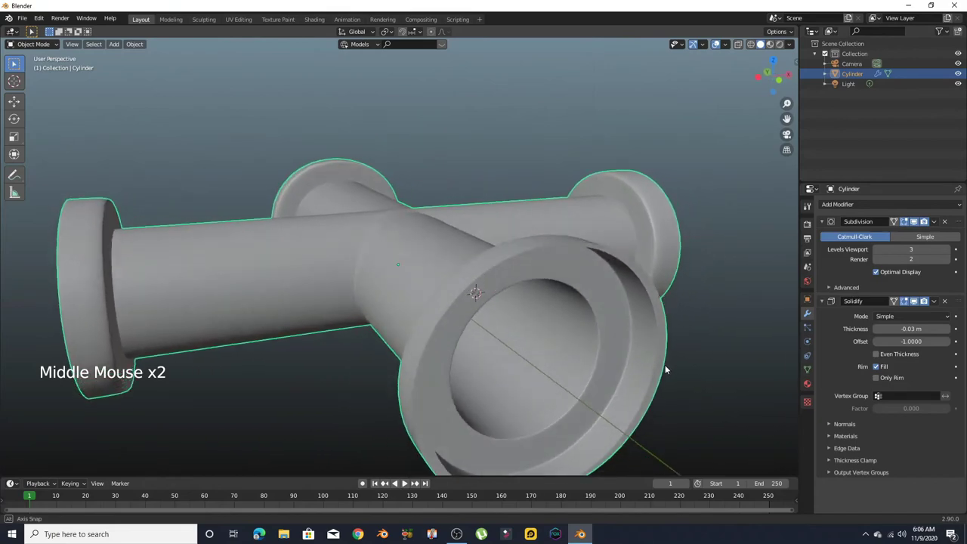
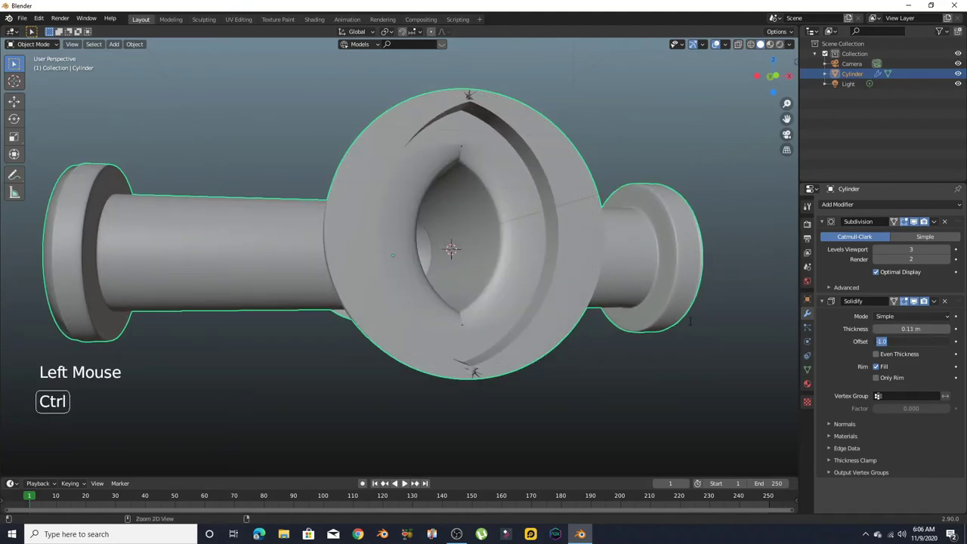
Remove the trial Solidify modifier and apply the Subdivision modifier to the mesh
key(ctrl+z)
key(ctrl+z)
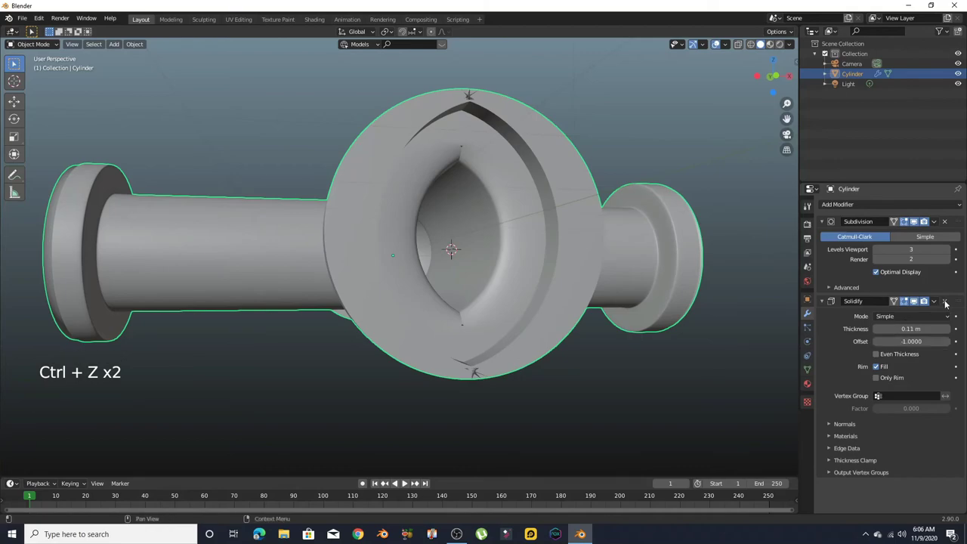
click(947, 303)
click(937, 228)
click(874, 209)
right_click(527, 256)
key(Tab)
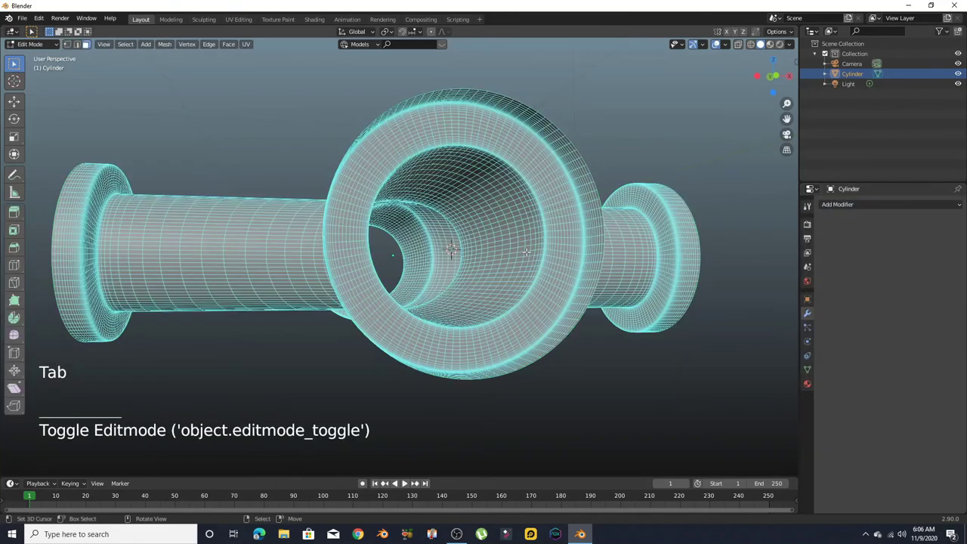
middle_click(528, 268)
key(ctrl+a)
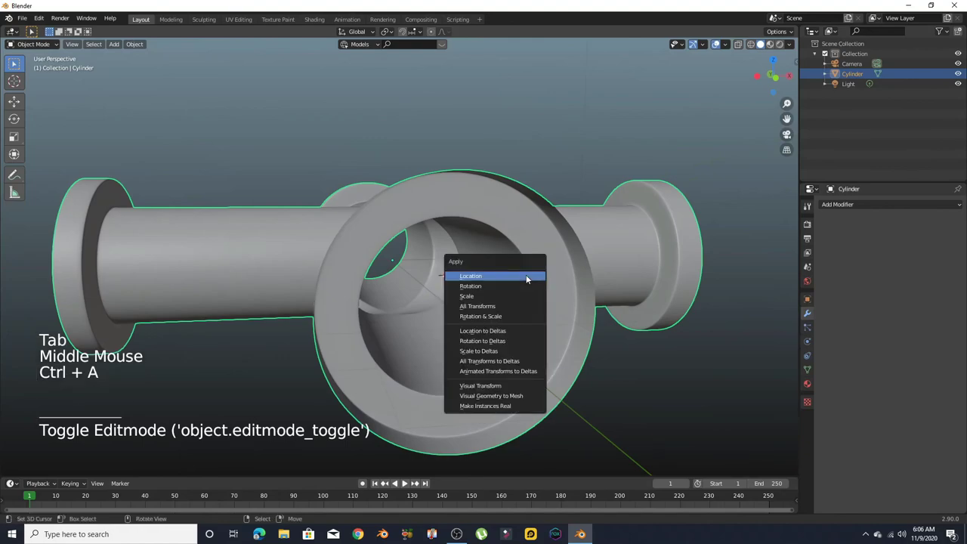
key(ctrl+a)
key(ctrl+a)
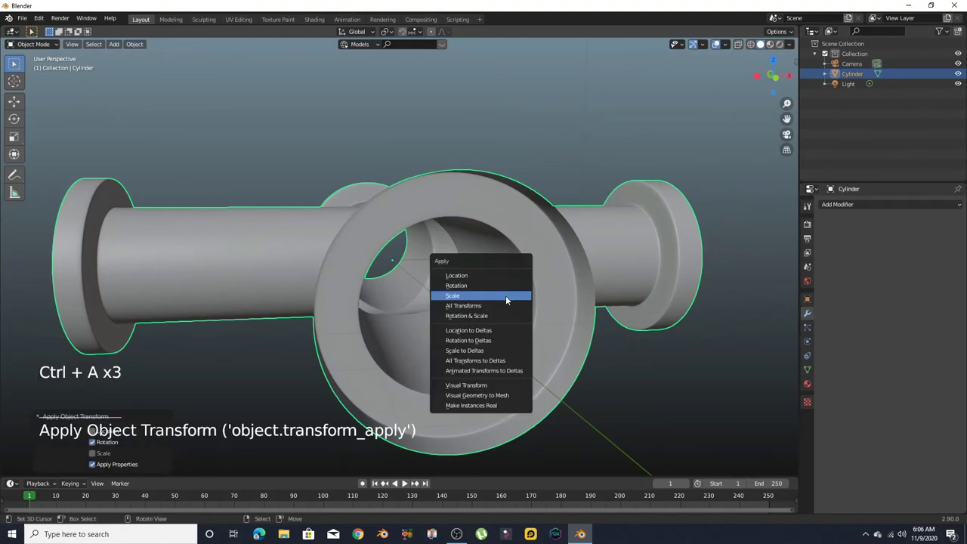
key(shift+s)
Add a Solidify modifier with Even Thickness, 0.06 m thickness and offset -1, and check the walls
click(848, 206)
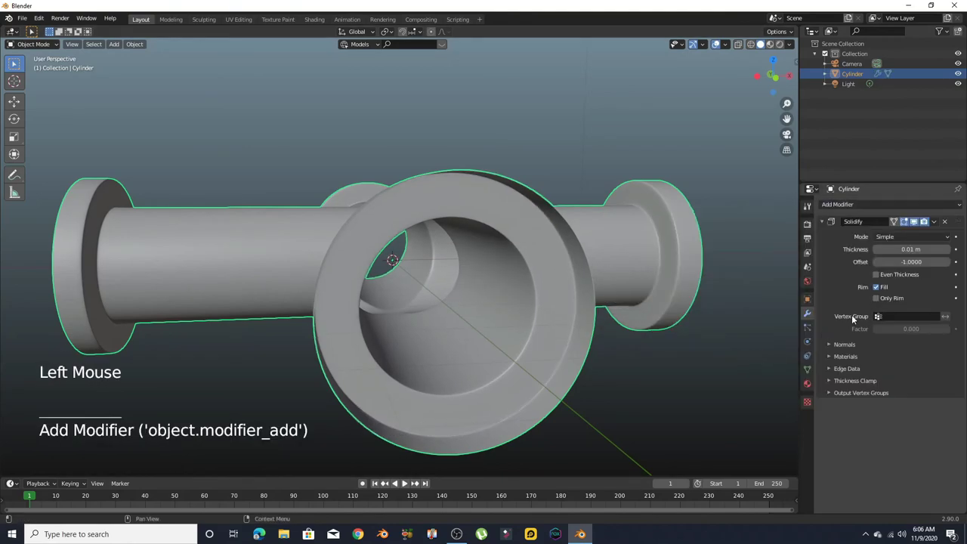
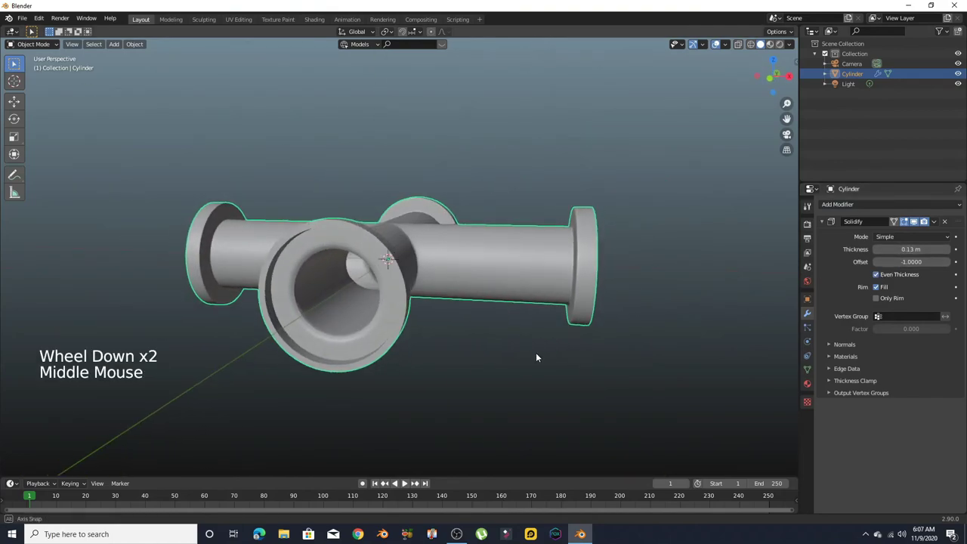
scroll(up, 3)
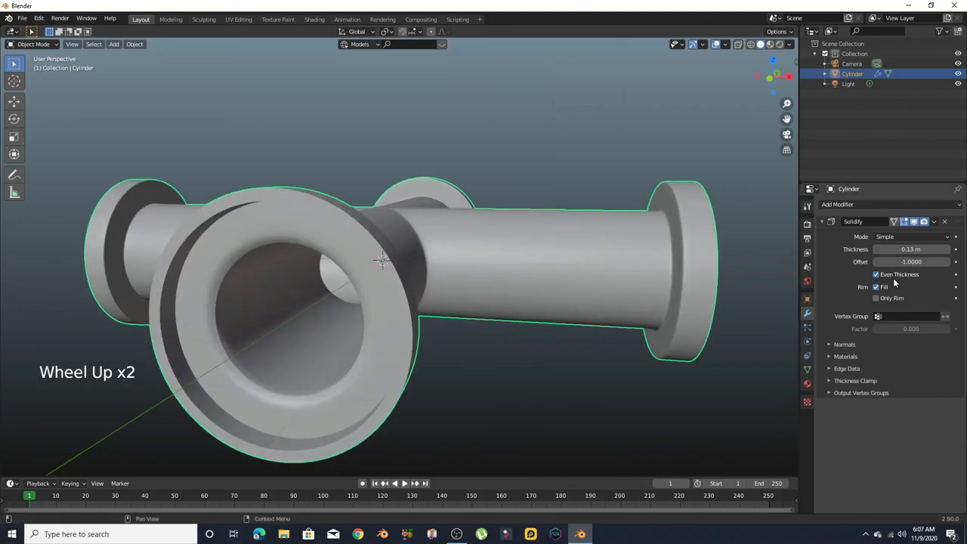
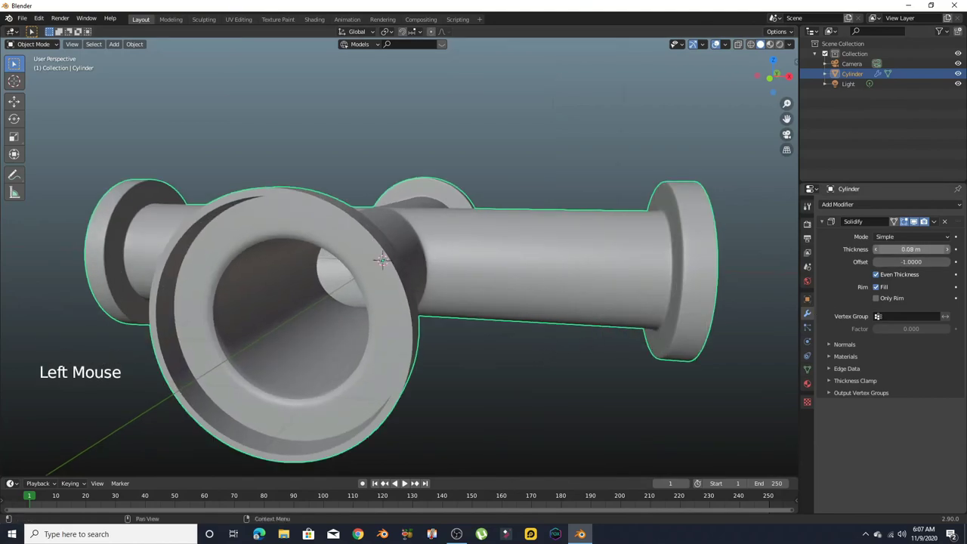
scroll(down, 3)
middle_click(308, 337)
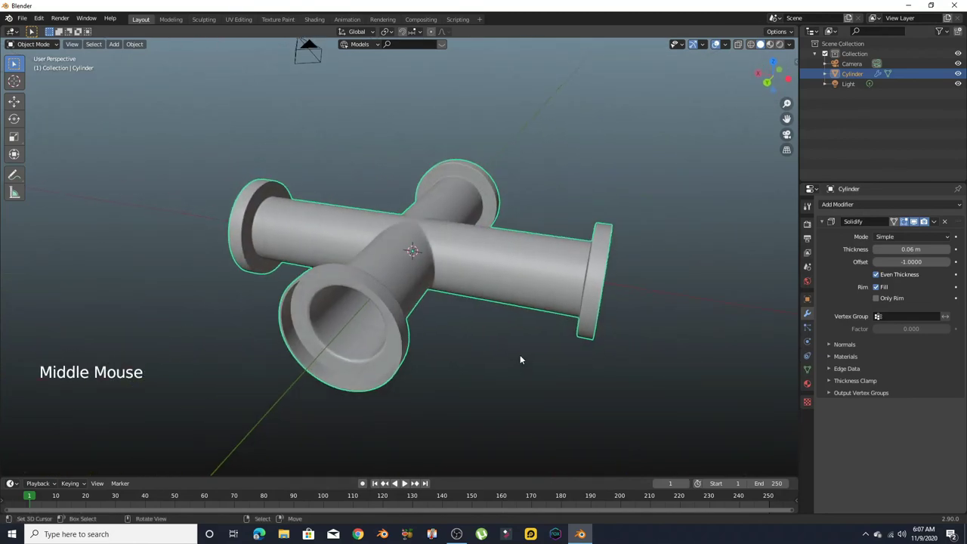
middle_click(450, 348)
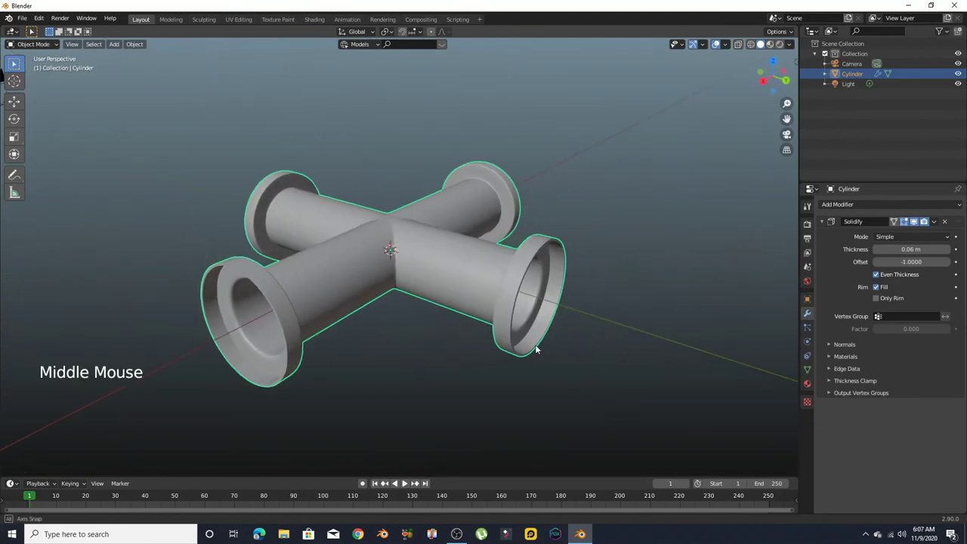